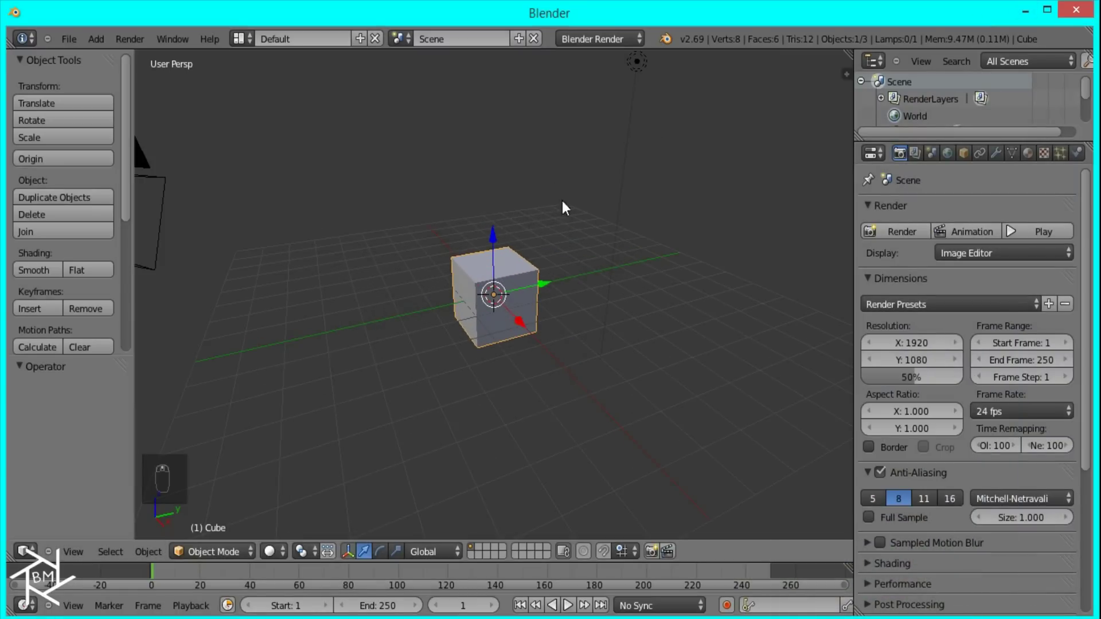
# Delete the default cube and lamp so only the camera remains.
pyautogui.moveTo(581, 175); pyautogui.dragTo(554, 205)
pyautogui.press('x')
pyautogui.click(554, 204)
# From Top view, clear the camera's location and rotation and raise it 10 units along Z.
pyautogui.press('KP_7')
pyautogui.press('KP_5')
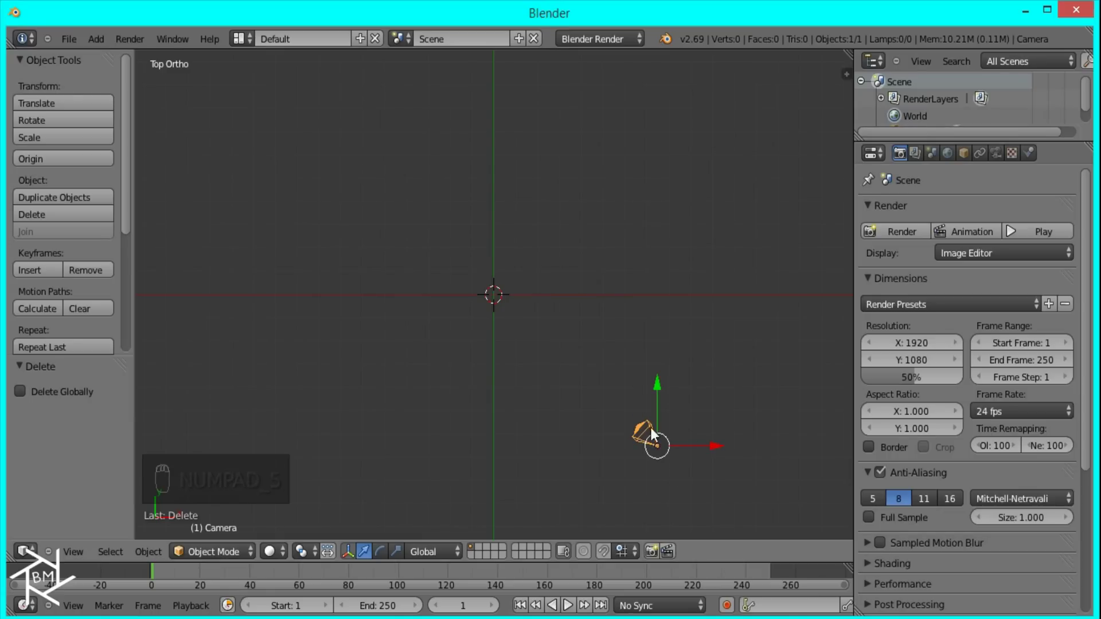
pyautogui.press('alt+g')
pyautogui.press('alt+r')
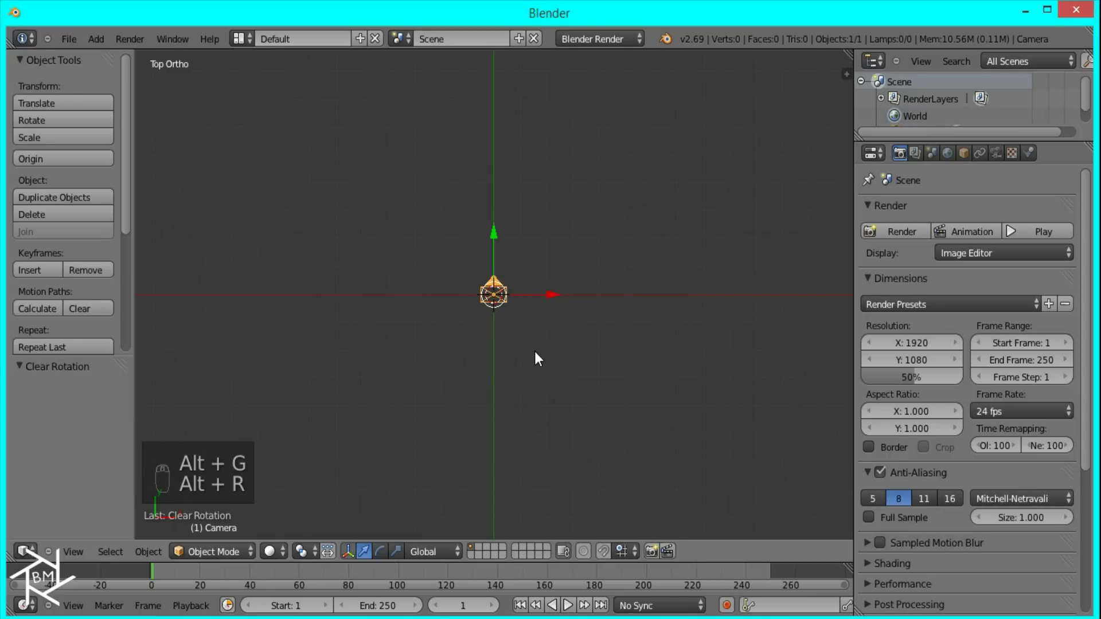
pyautogui.press('g')
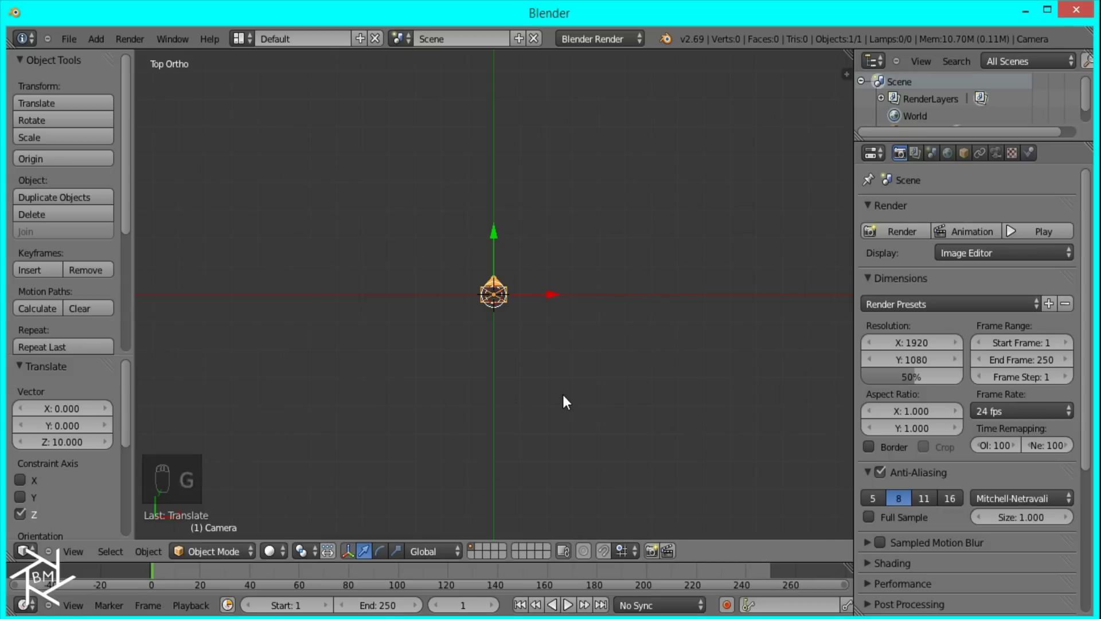
# In camera view, add a plane and scale it in Edit Mode toward the frame's height and width.
pyautogui.press('KP_0')
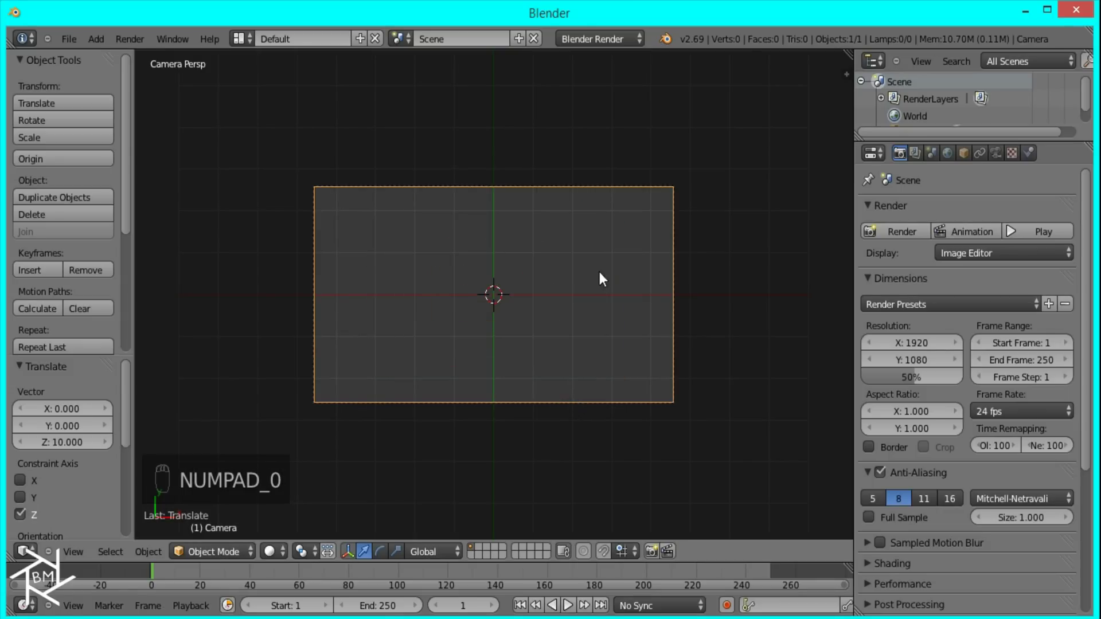
pyautogui.press('shift+a')
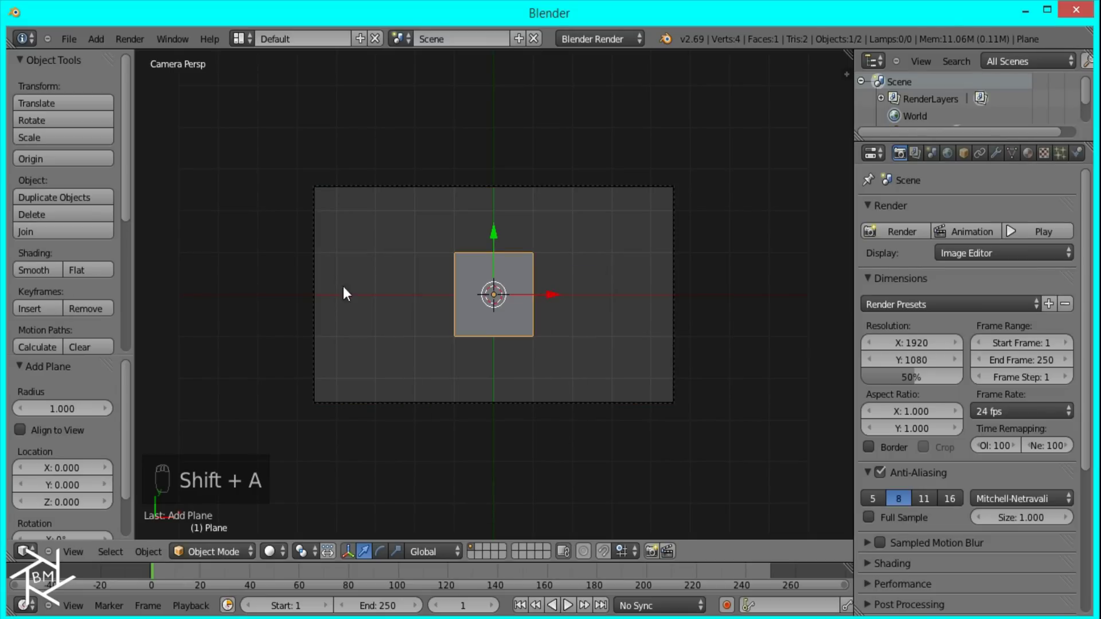
pyautogui.press('Tab')
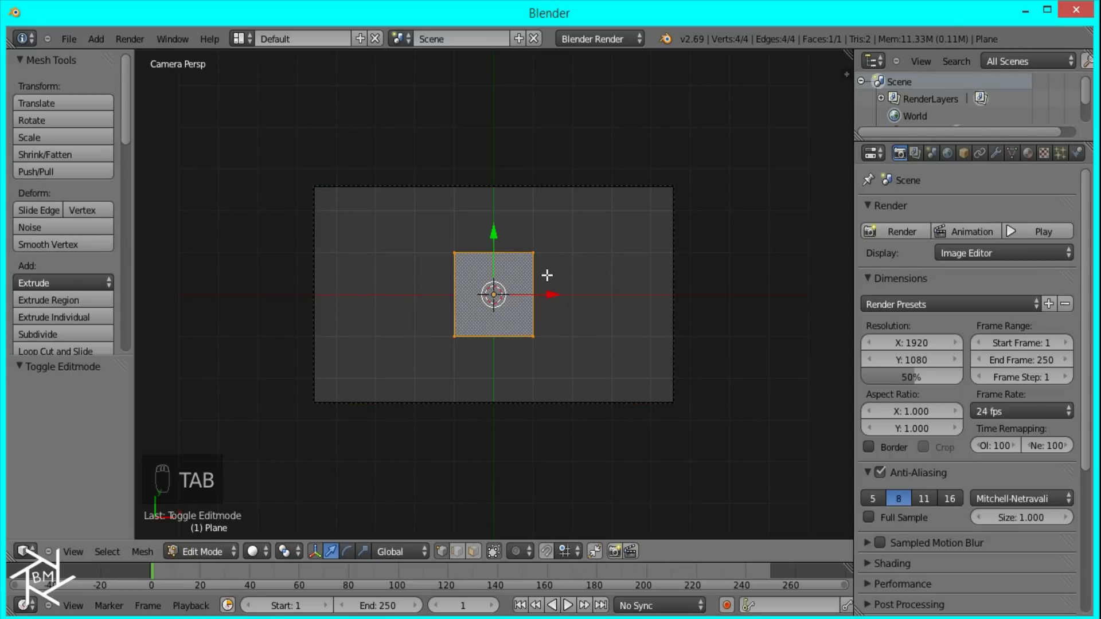
pyautogui.press('s')
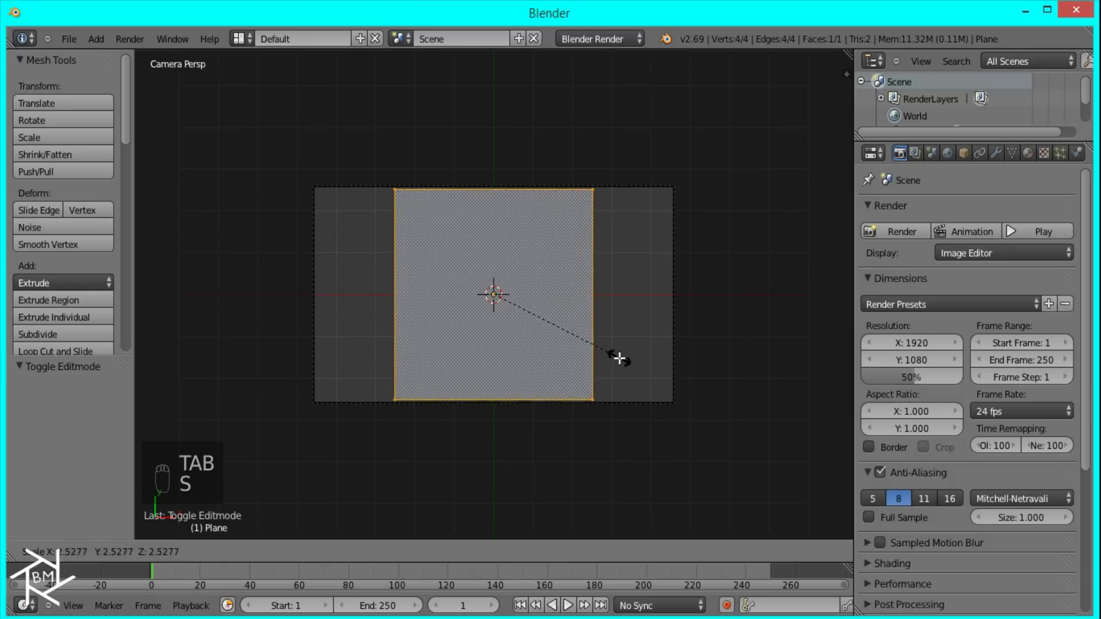
pyautogui.moveTo(624, 362); pyautogui.dragTo(577, 290)
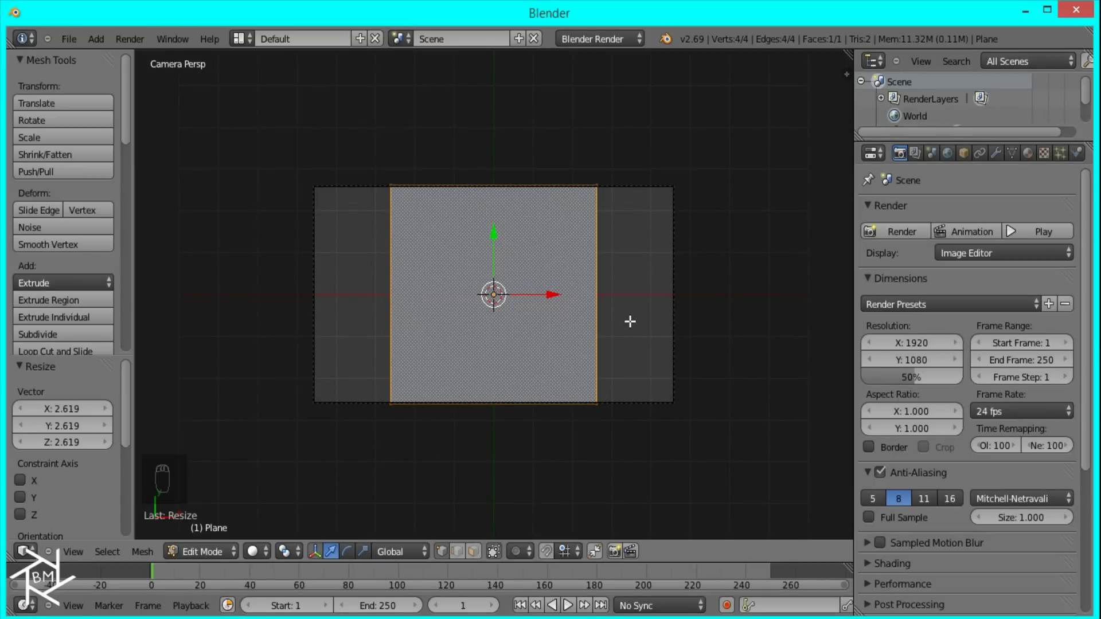
pyautogui.press('s')
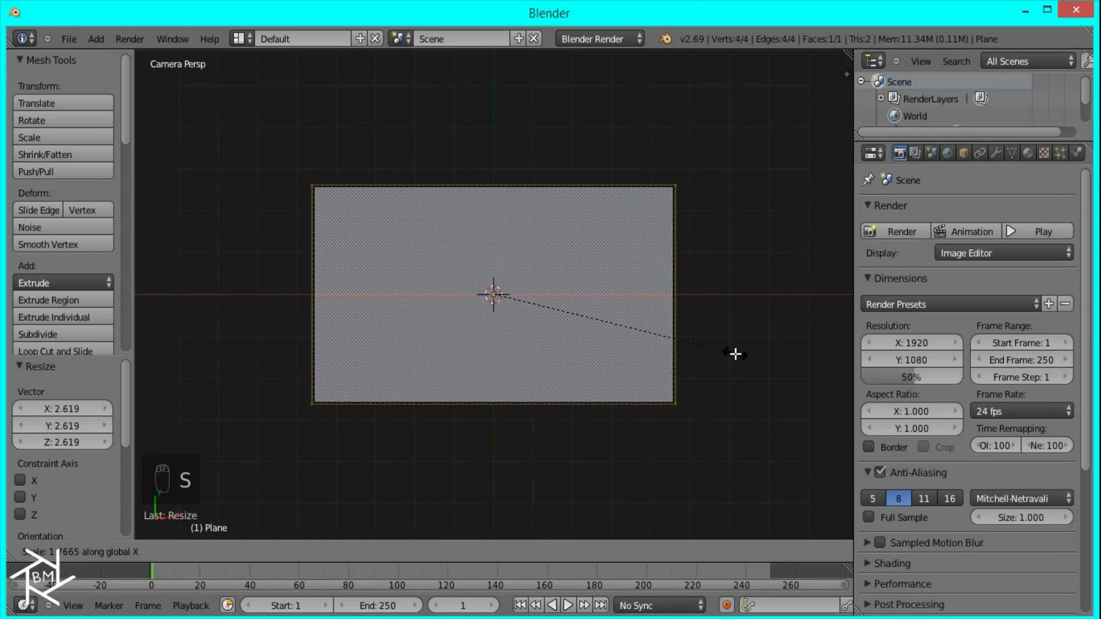
# Widen the plane to the frame edges, add five loop cuts for six strips, and select the leftmost.
pyautogui.moveTo(737, 352); pyautogui.dragTo(498, 193)
pyautogui.press('ctrl+r')
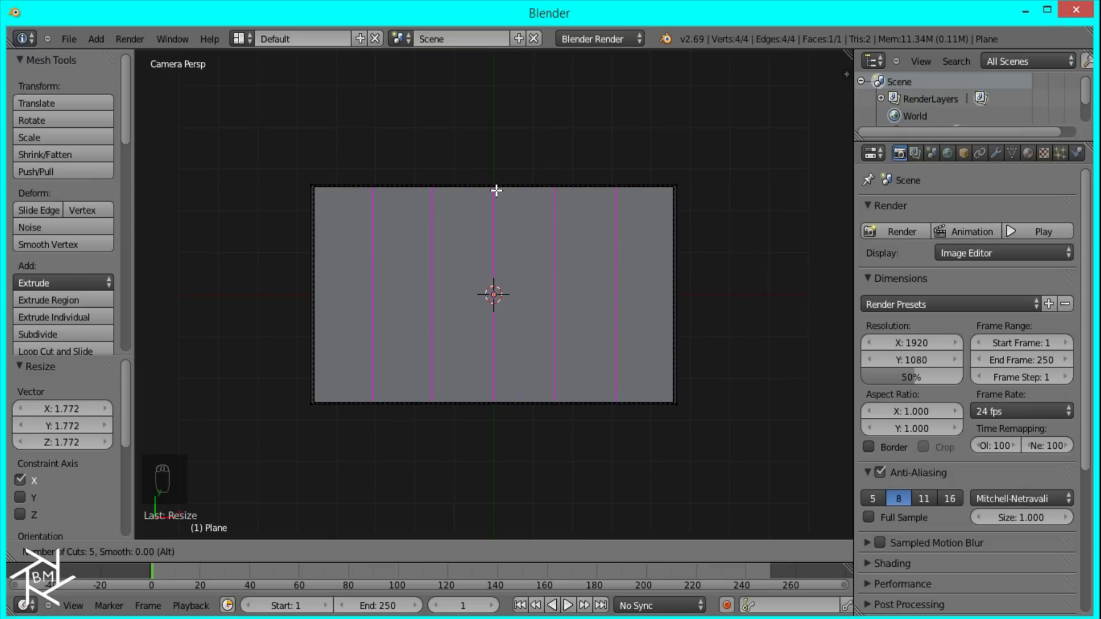
pyautogui.moveTo(498, 188); pyautogui.dragTo(479, 254)
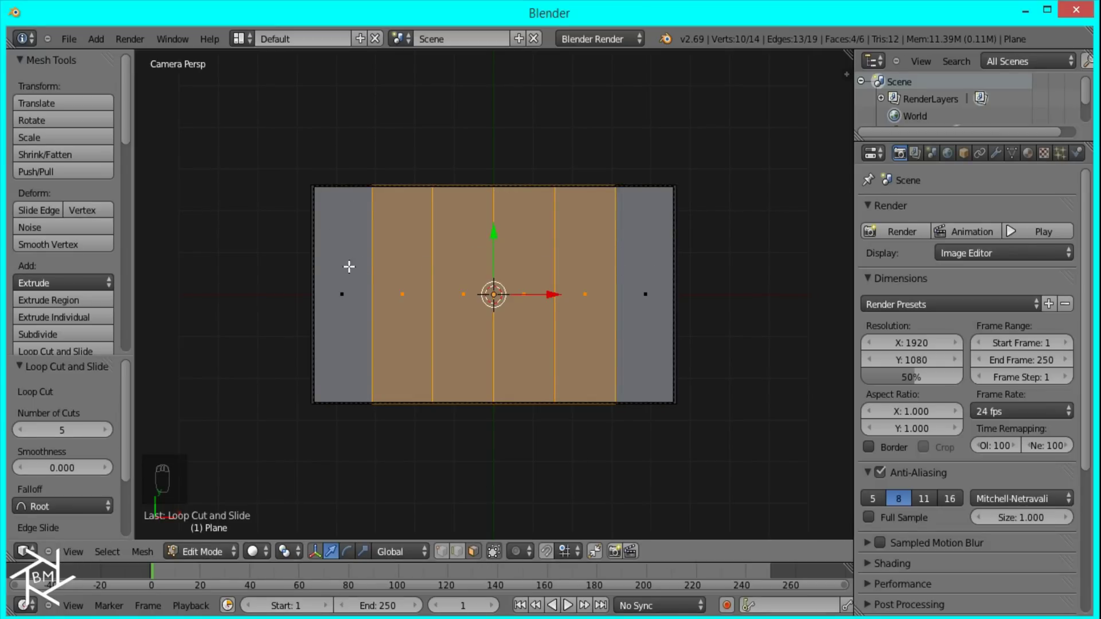
pyautogui.moveTo(343, 282); pyautogui.dragTo(1025, 157)
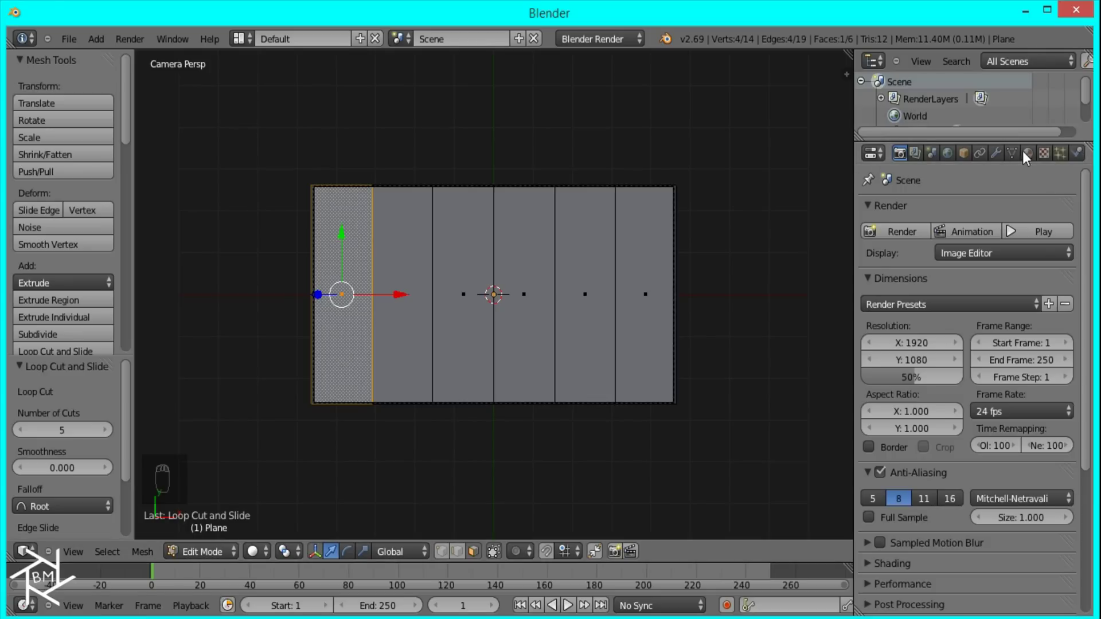
# Colour the first strip's material red and give the second strip an orange material.
pyautogui.moveTo(1033, 156); pyautogui.dragTo(957, 449)
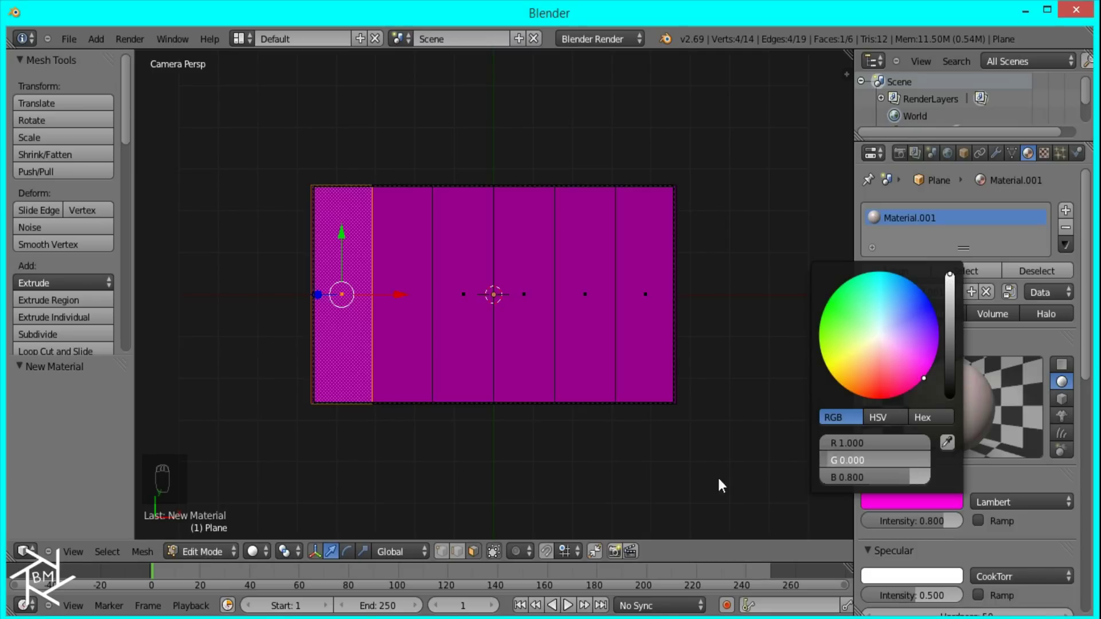
pyautogui.middleClick(995, 538)
pyautogui.moveTo(995, 538); pyautogui.dragTo(410, 290)
pyautogui.moveTo(410, 290); pyautogui.dragTo(931, 302)
pyautogui.moveTo(931, 302); pyautogui.dragTo(959, 460)
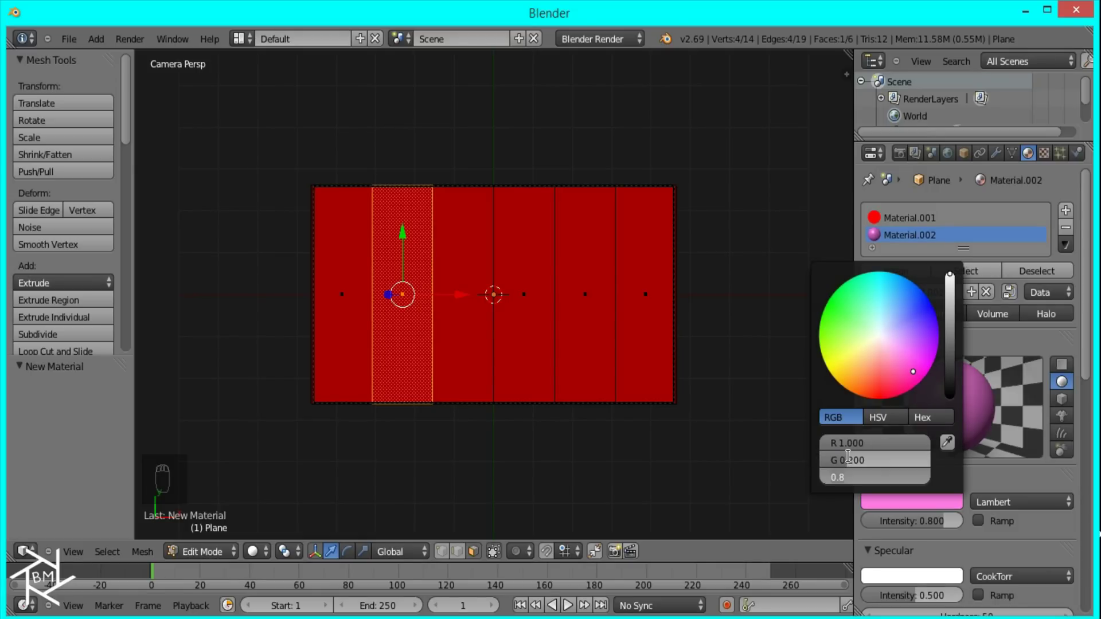
pyautogui.moveTo(997, 568); pyautogui.dragTo(897, 283)
pyautogui.middleClick(898, 283)
# Add materials for the third, fourth and fifth strips coloured yellow, green and blue.
pyautogui.click(895, 276)
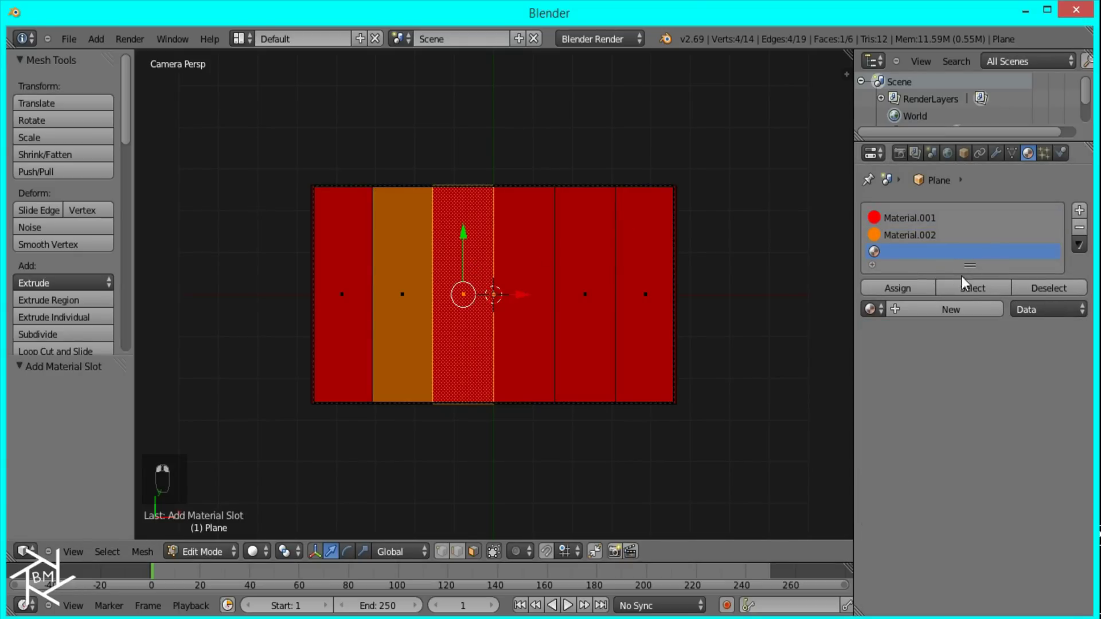
pyautogui.moveTo(939, 313); pyautogui.dragTo(893, 501)
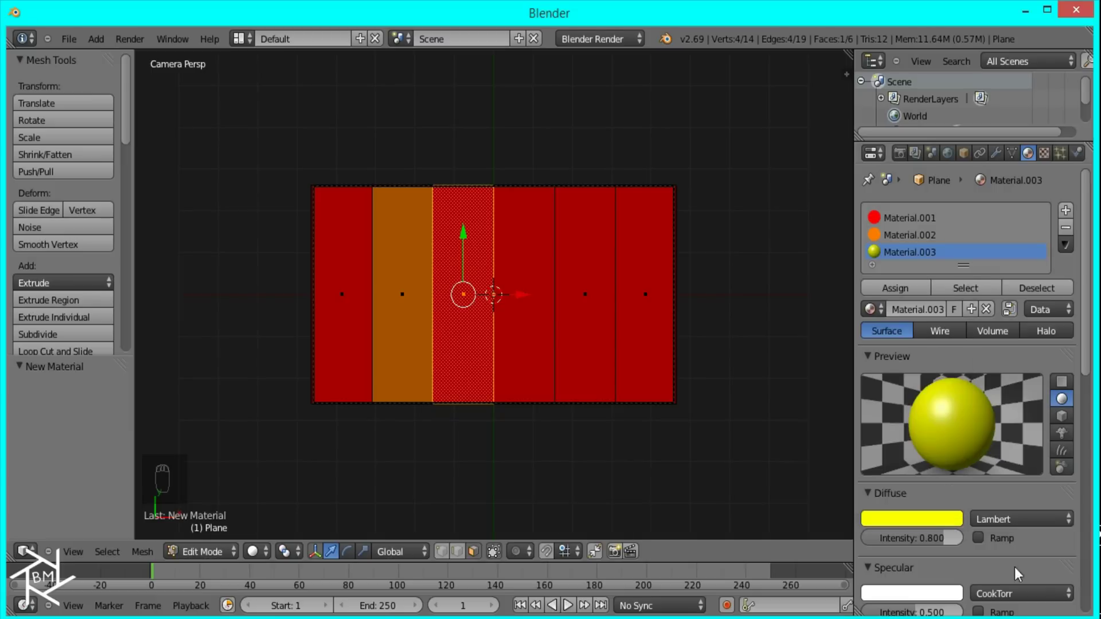
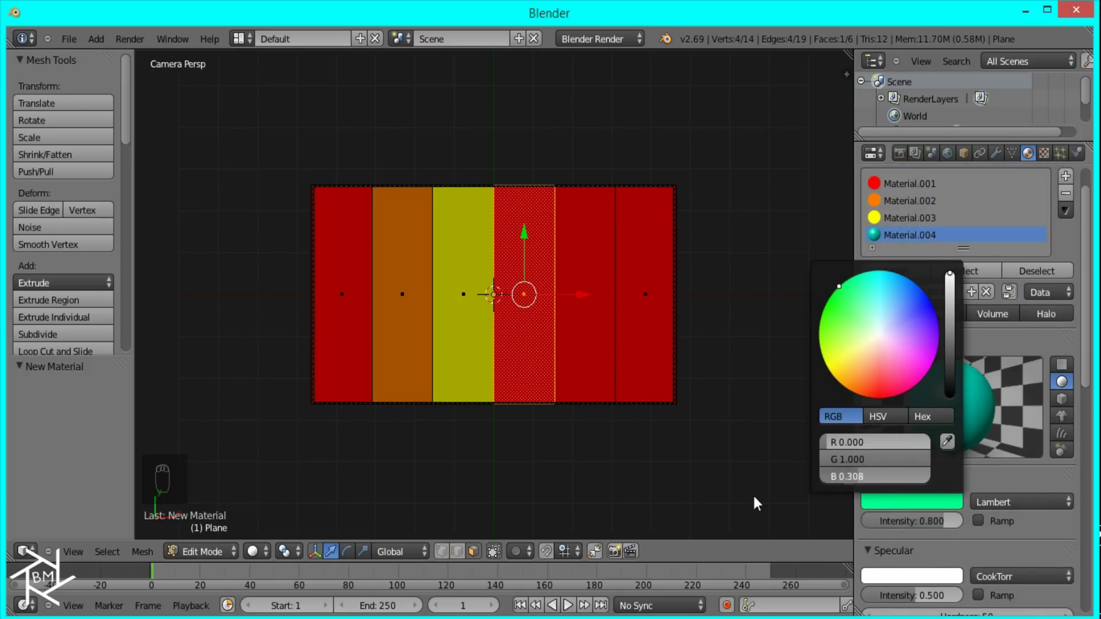
pyautogui.moveTo(992, 537); pyautogui.dragTo(1064, 182)
pyautogui.moveTo(1065, 183); pyautogui.dragTo(923, 332)
pyautogui.moveTo(924, 332); pyautogui.dragTo(896, 485)
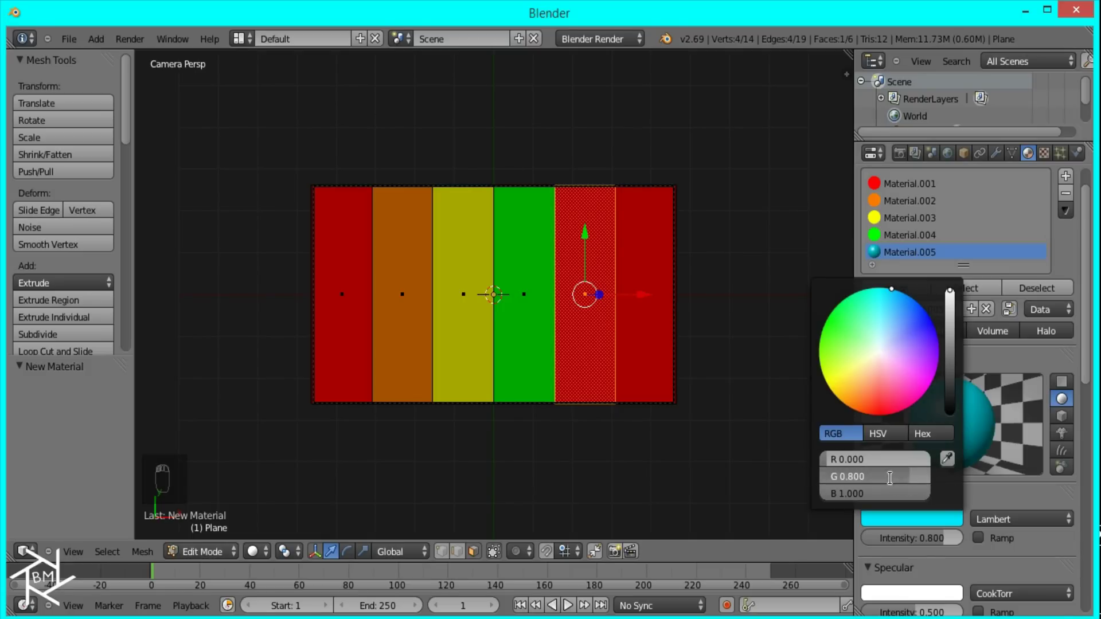
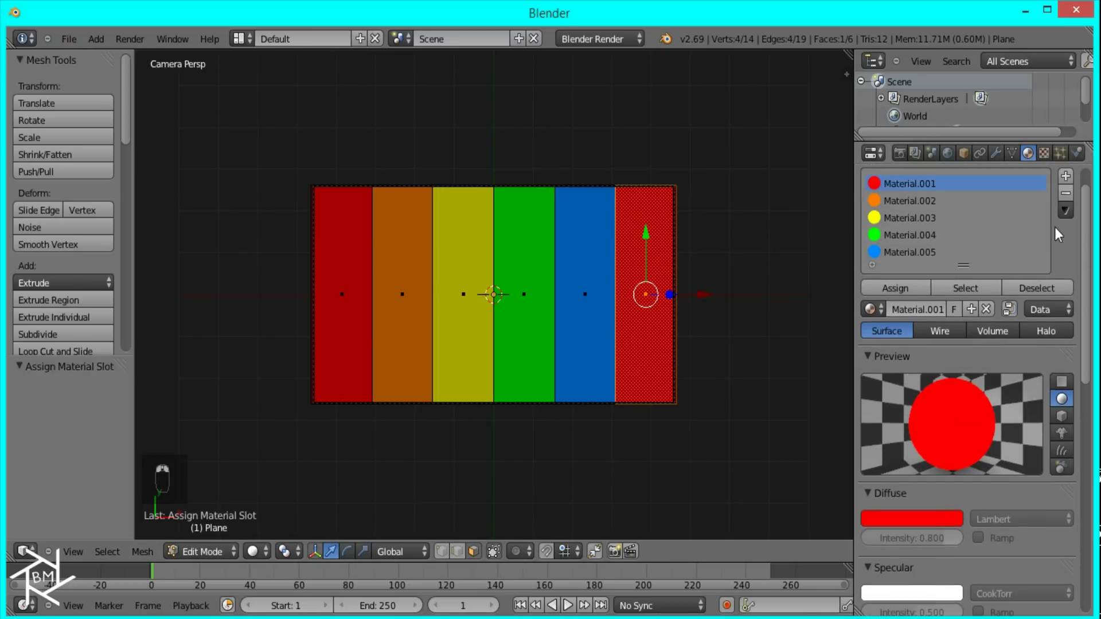
# Give the last strip a new magenta material and return to Object Mode.
pyautogui.click(1068, 182)
pyautogui.moveTo(1053, 207); pyautogui.dragTo(768, 479)
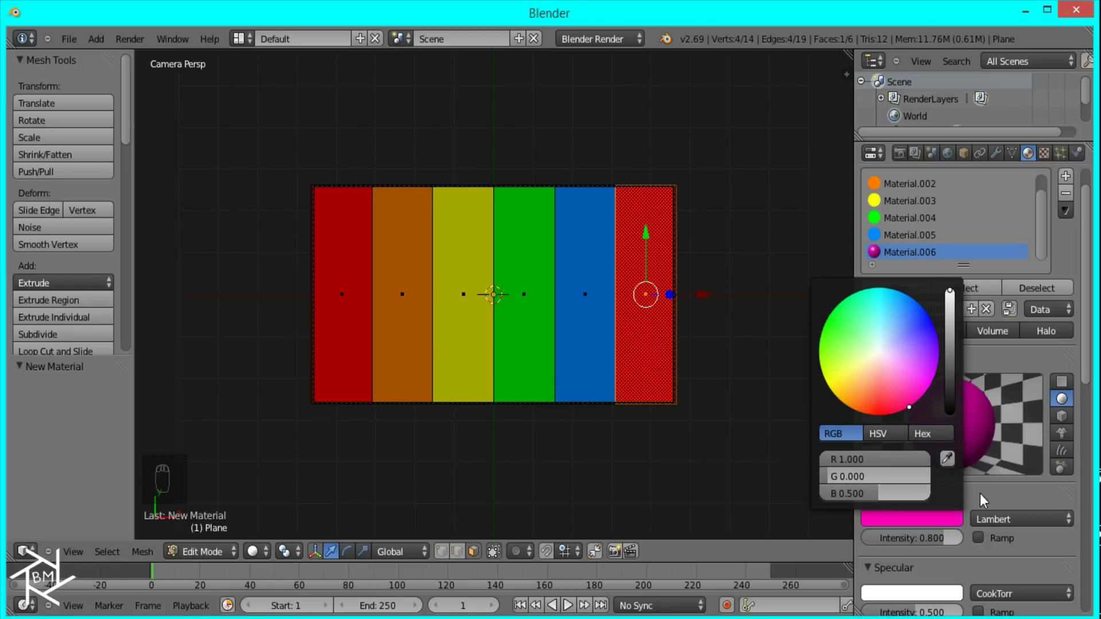
pyautogui.moveTo(1003, 549); pyautogui.dragTo(671, 302)
pyautogui.press('Tab')
pyautogui.click(667, 342)
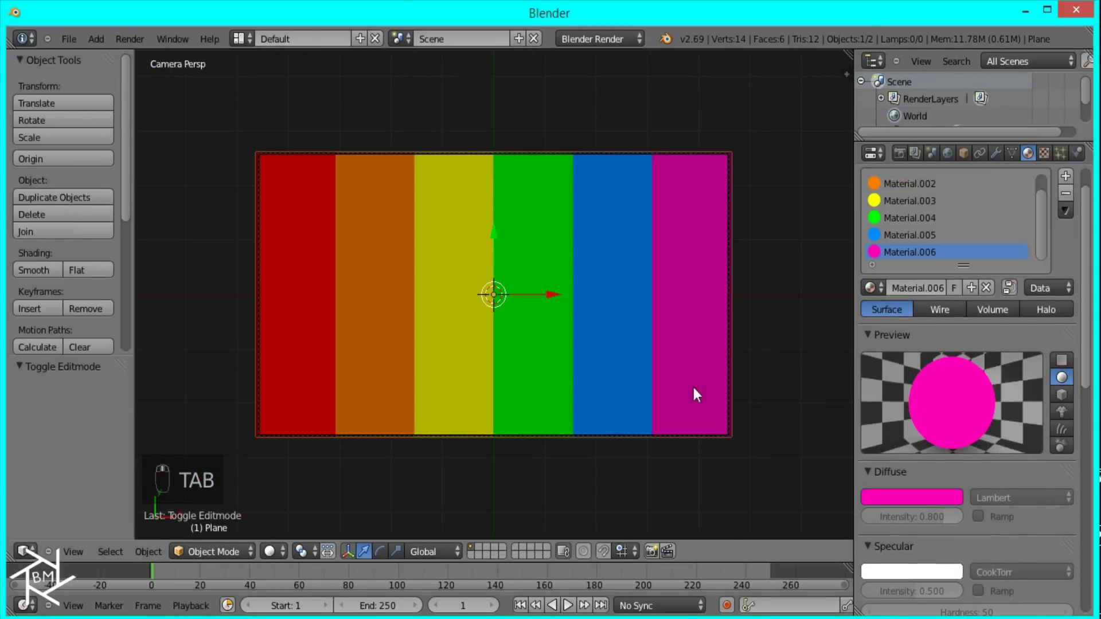
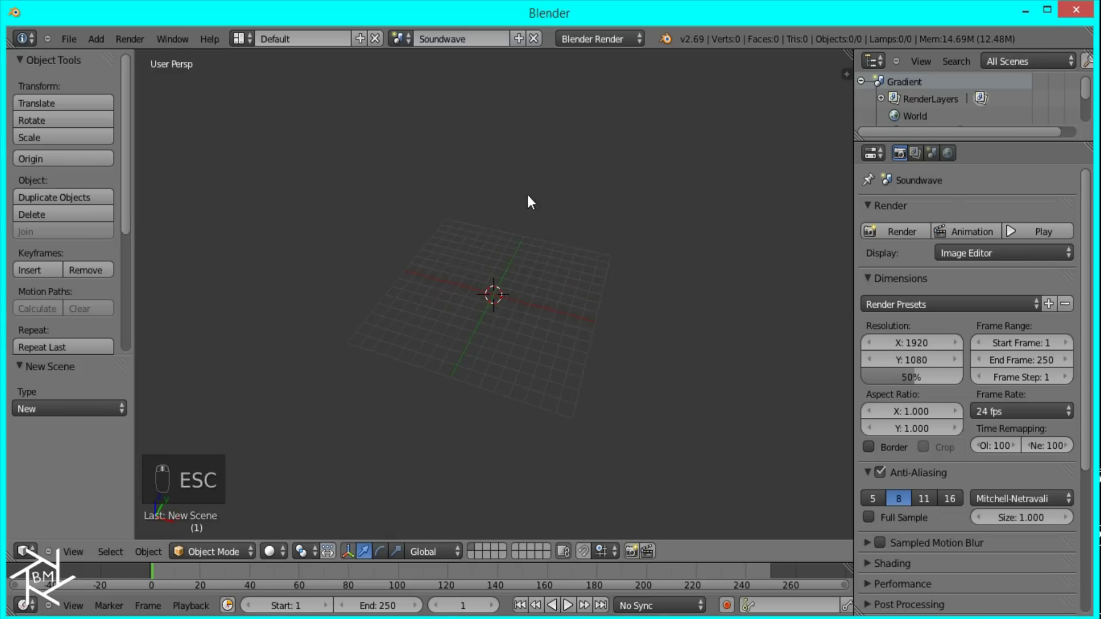
# Add a plane, rotate it 90° on X to stand upright, and narrow it to 0.025 along X.
pyautogui.press('shift+a')
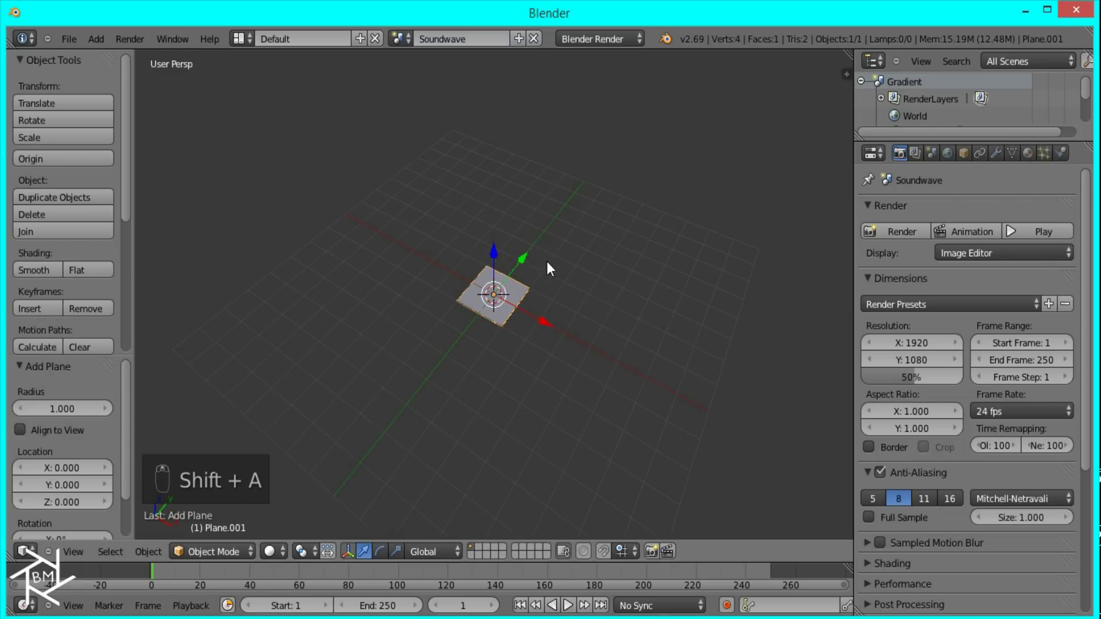
pyautogui.press('r')
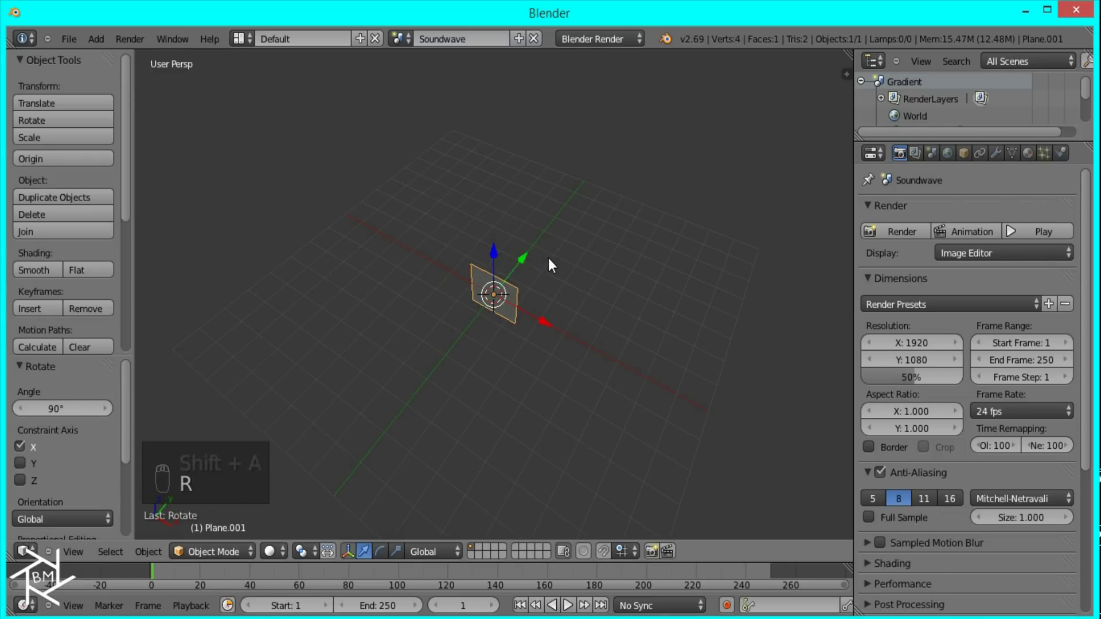
pyautogui.press('KP_1')
pyautogui.press('KP_5')
pyautogui.moveTo(648, 238); pyautogui.dragTo(629, 238)
pyautogui.press('Tab')
pyautogui.click(629, 238)
pyautogui.press('s')
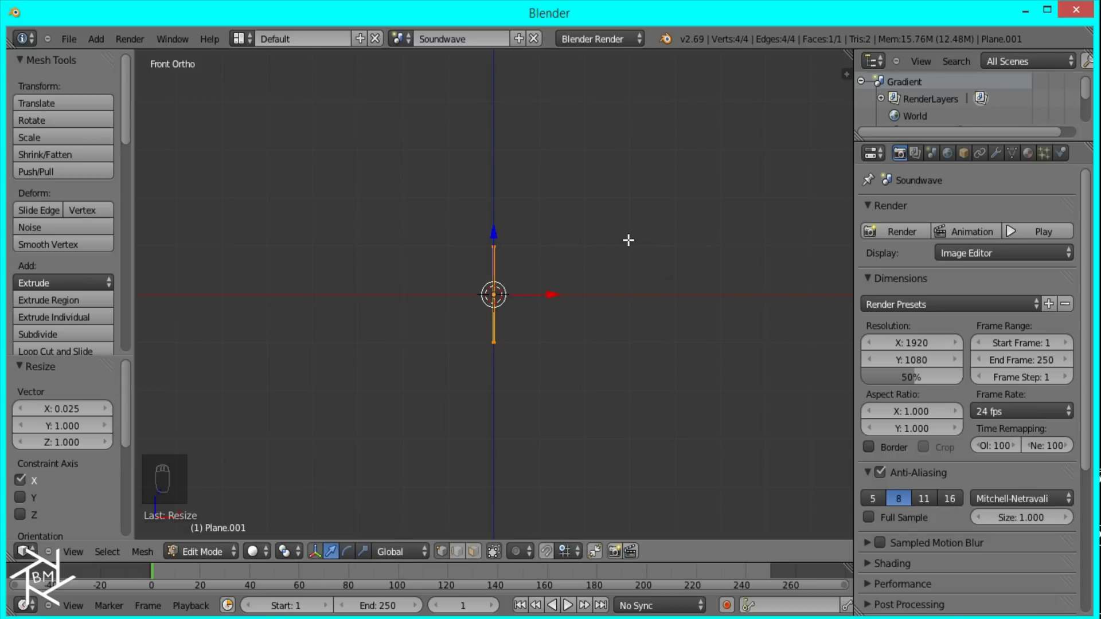
# Stretch the bar along Z, lift it 1 unit, loop-cut near the top and merge the top vertices to a point.
pyautogui.press('g')
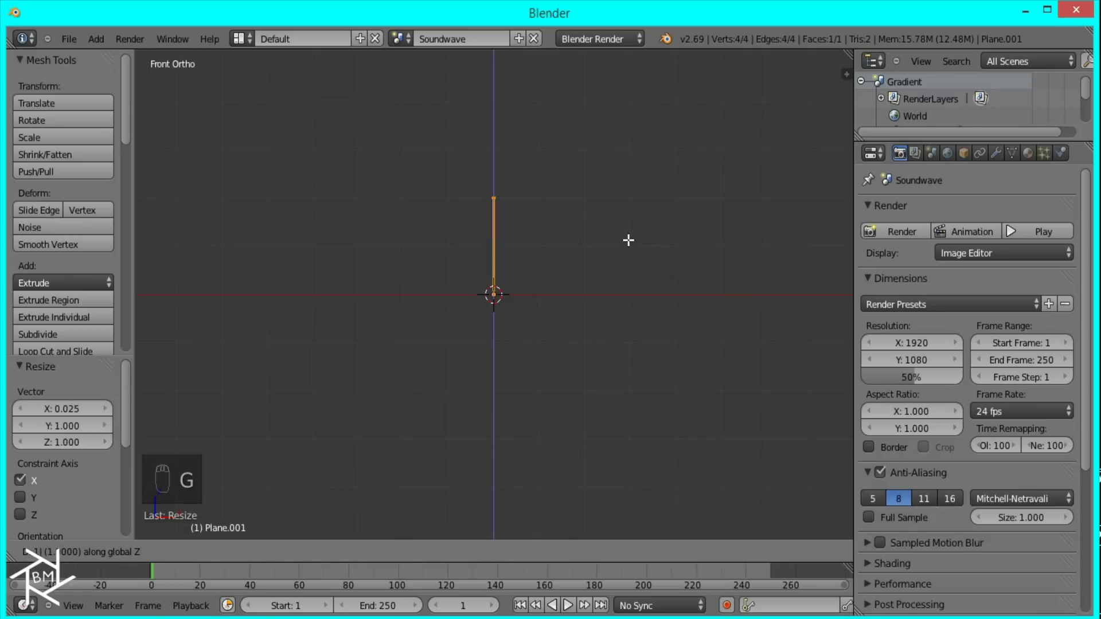
pyautogui.moveTo(630, 238); pyautogui.dragTo(481, 302)
pyautogui.moveTo(481, 302); pyautogui.dragTo(613, 392)
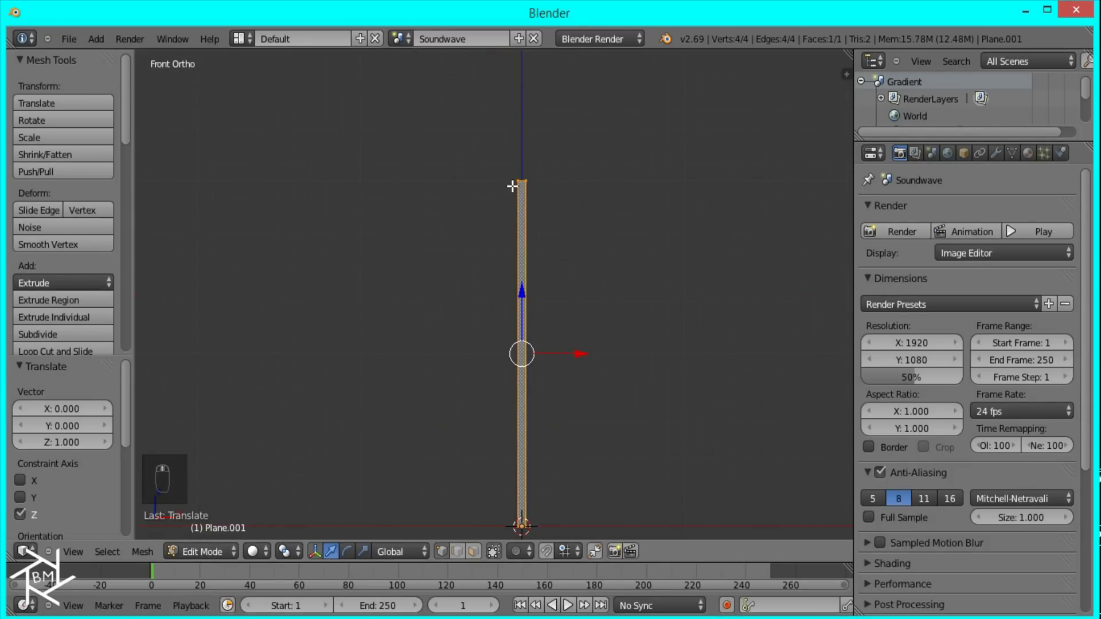
pyautogui.press('ctrl+r')
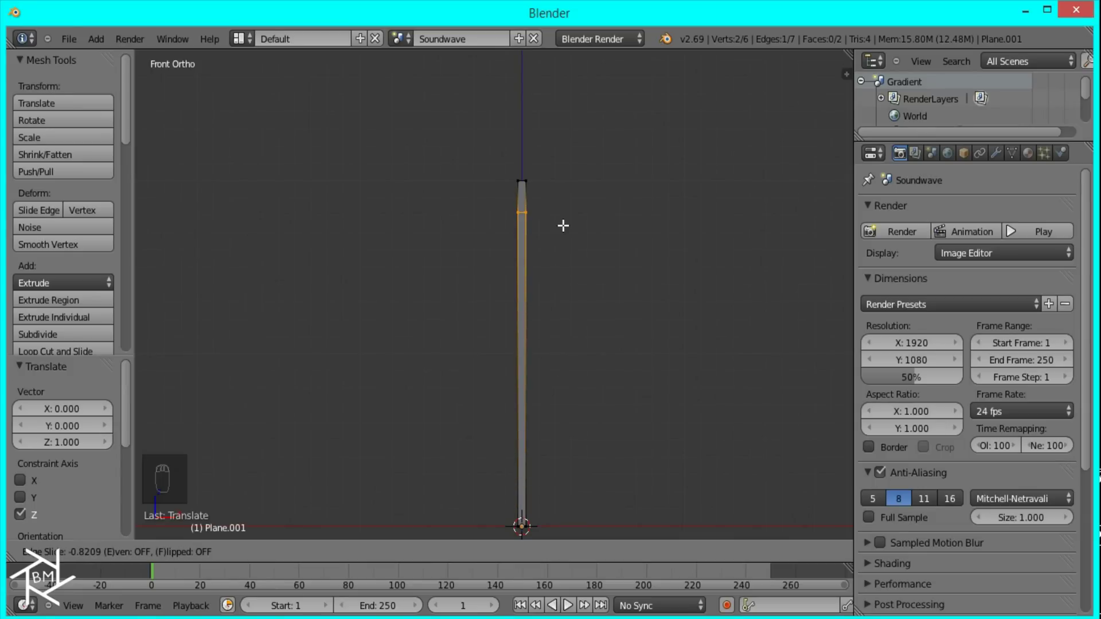
pyautogui.moveTo(566, 220); pyautogui.dragTo(519, 167)
pyautogui.press('w')
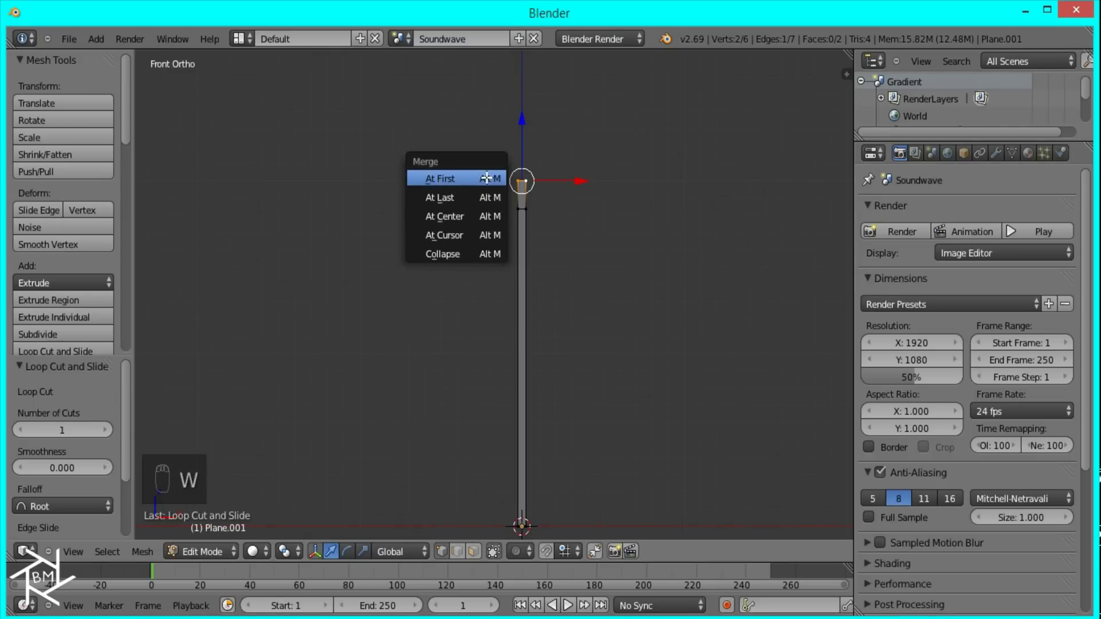
# Back in Object Mode, add an Array modifier to the tapered bar.
pyautogui.press('Tab')
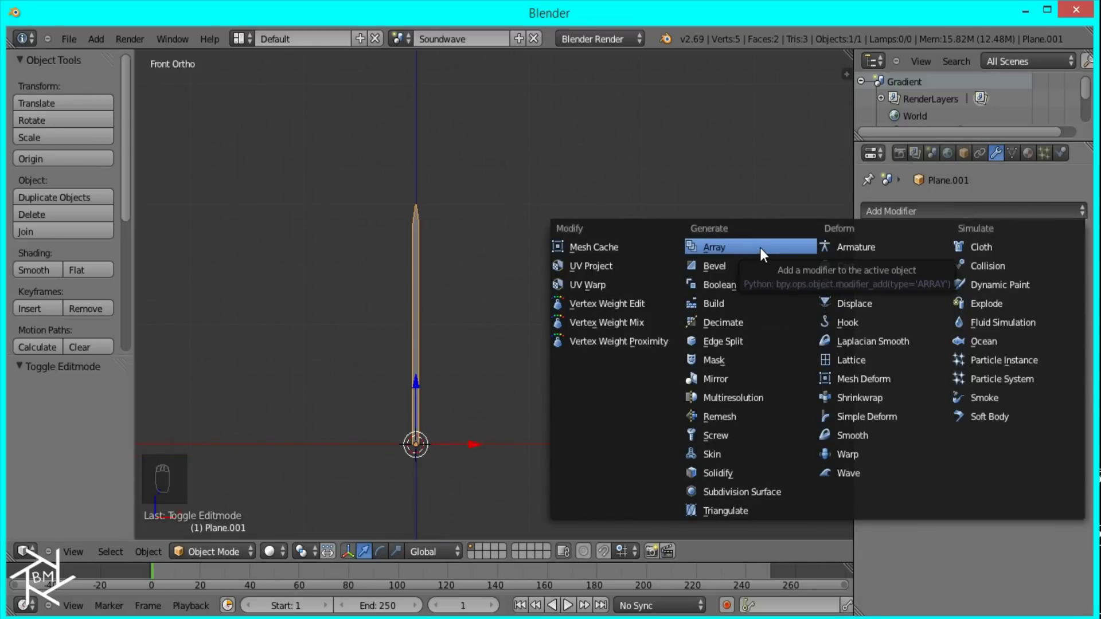
pyautogui.moveTo(954, 219); pyautogui.dragTo(742, 379)
pyautogui.middleClick(741, 379)
pyautogui.moveTo(949, 218); pyautogui.dragTo(975, 519)
pyautogui.moveTo(975, 519); pyautogui.dragTo(951, 572)
pyautogui.moveTo(951, 572); pyautogui.dragTo(953, 582)
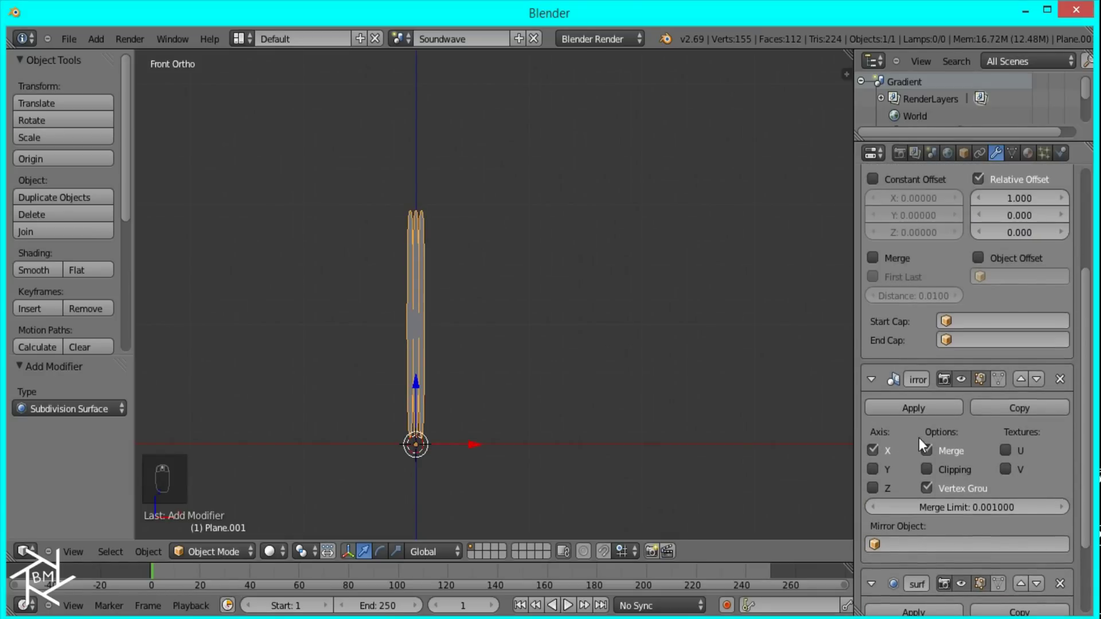
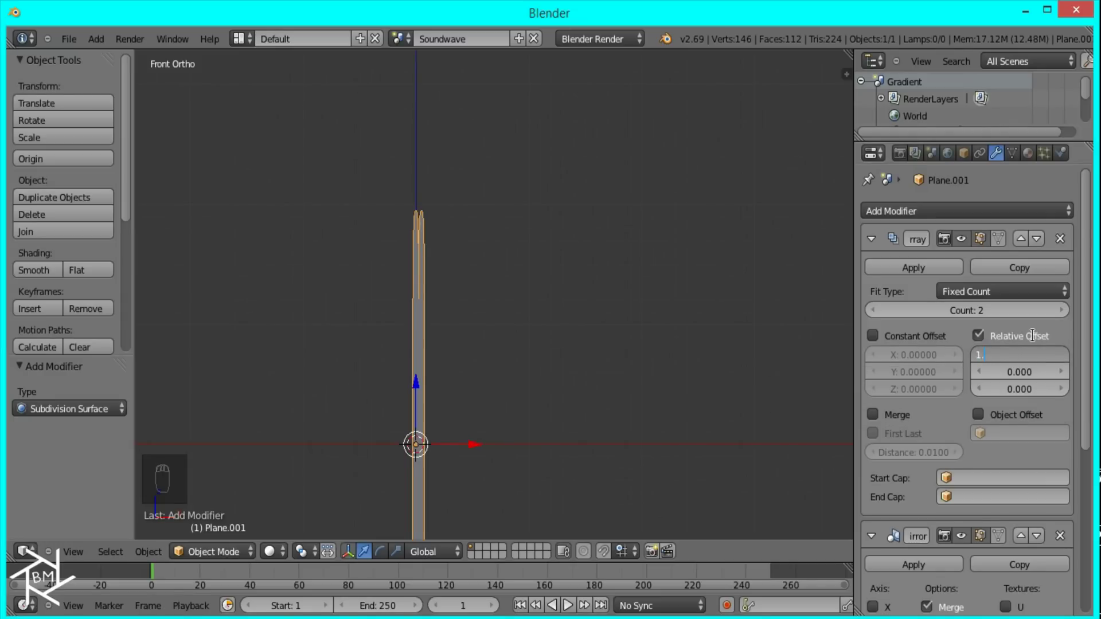
pyautogui.middleClick(341, 292)
# Set the Array Count to 200 and Relative Offset X to 1.025.
pyautogui.moveTo(408, 261); pyautogui.dragTo(638, 388)
pyautogui.moveTo(637, 388); pyautogui.dragTo(1012, 238)
pyautogui.moveTo(984, 214); pyautogui.dragTo(586, 320)
pyautogui.press('0')
pyautogui.moveTo(984, 215); pyautogui.dragTo(558, 301)
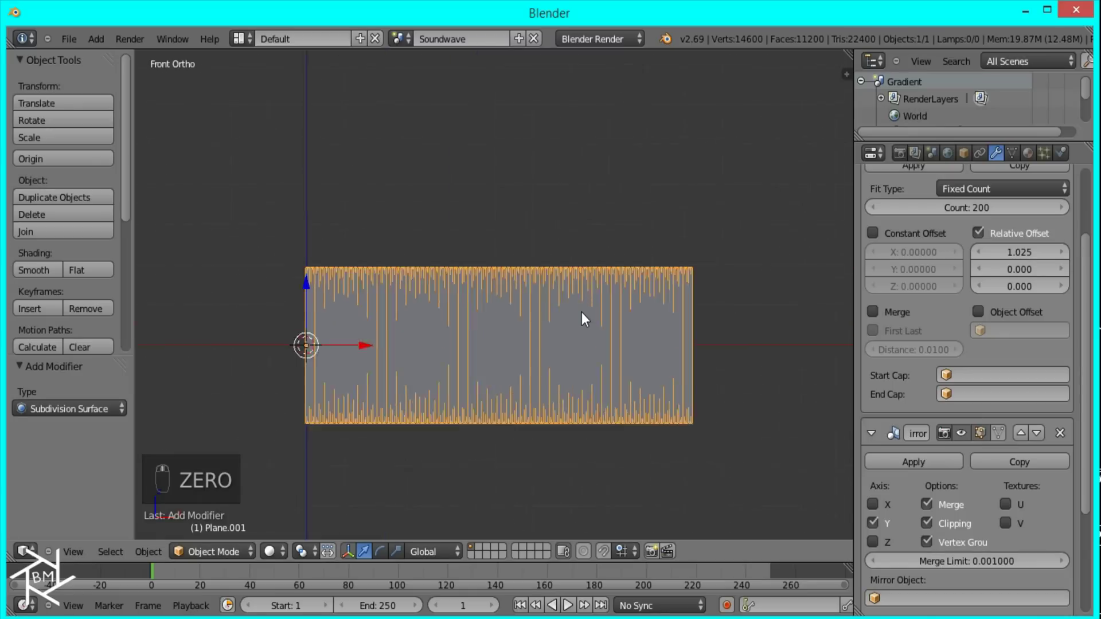
# Duplicate the arrayed bar and move the copy to another layer.
pyautogui.press('shift+d')
pyautogui.press('m')
pyautogui.press('m')
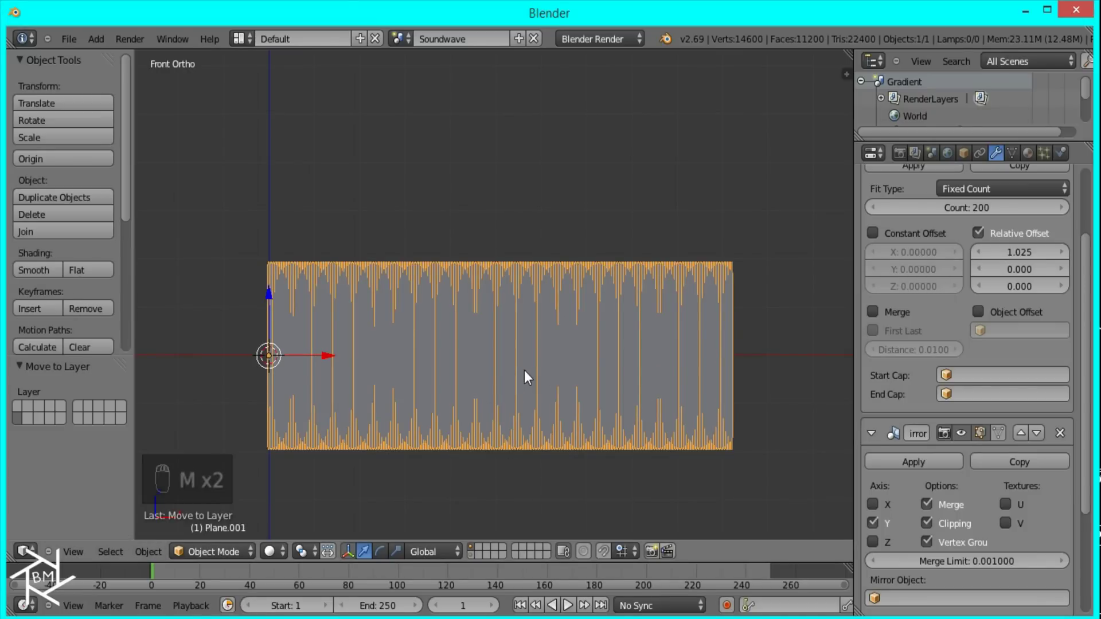
pyautogui.middleClick(545, 381)
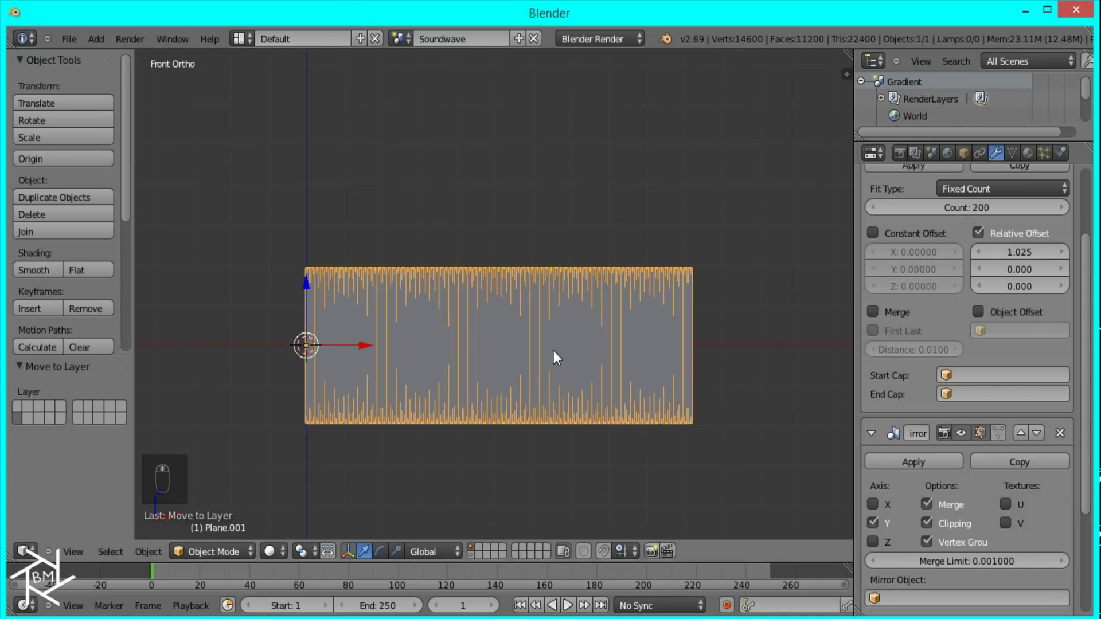
# Apply the Array modifier, enter Edit Mode and switch to wireframe with nothing selected.
pyautogui.middleClick(917, 269)
pyautogui.moveTo(916, 274); pyautogui.dragTo(533, 344)
pyautogui.press('Tab')
pyautogui.press('a')
pyautogui.press('a')
pyautogui.press('a')
pyautogui.press('z')
# Box-select the lower body vertices of the wave mesh.
pyautogui.press('b')
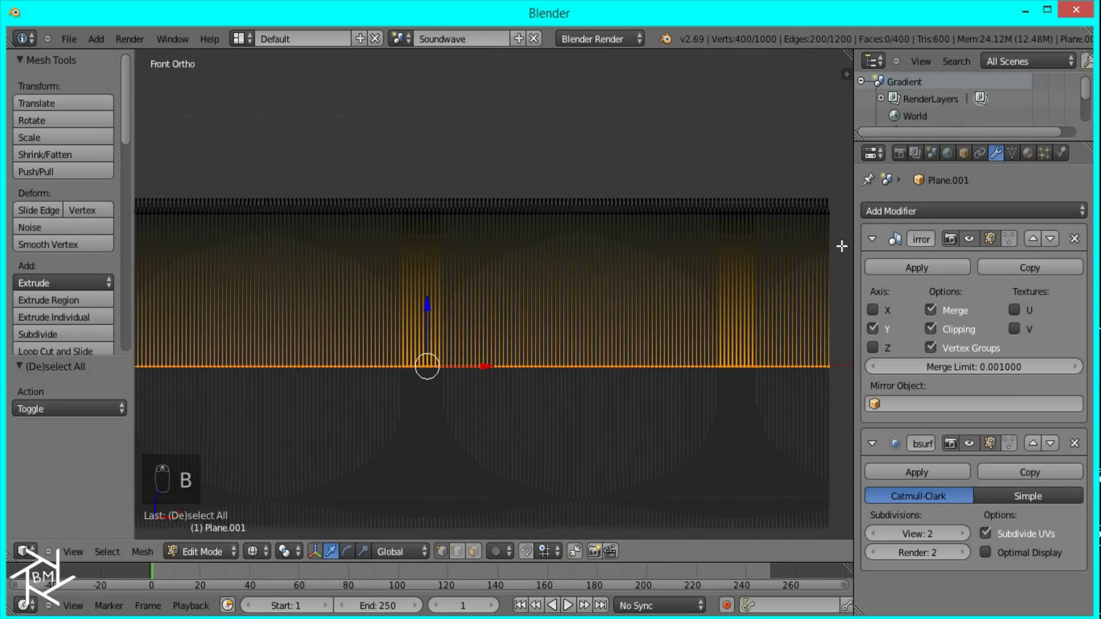
pyautogui.press('b')
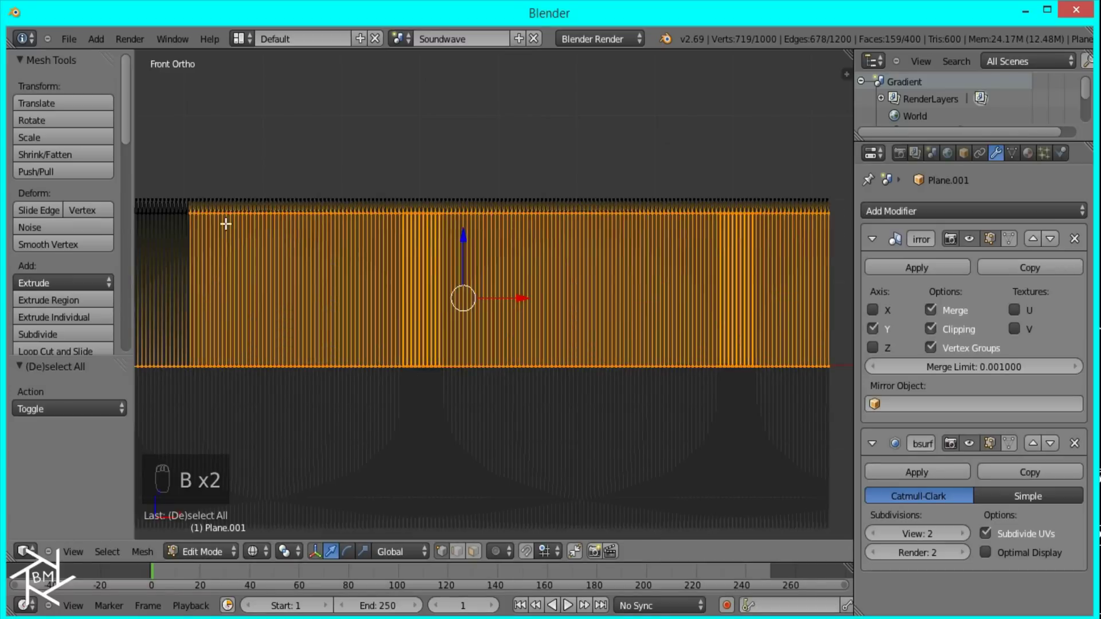
pyautogui.press('b')
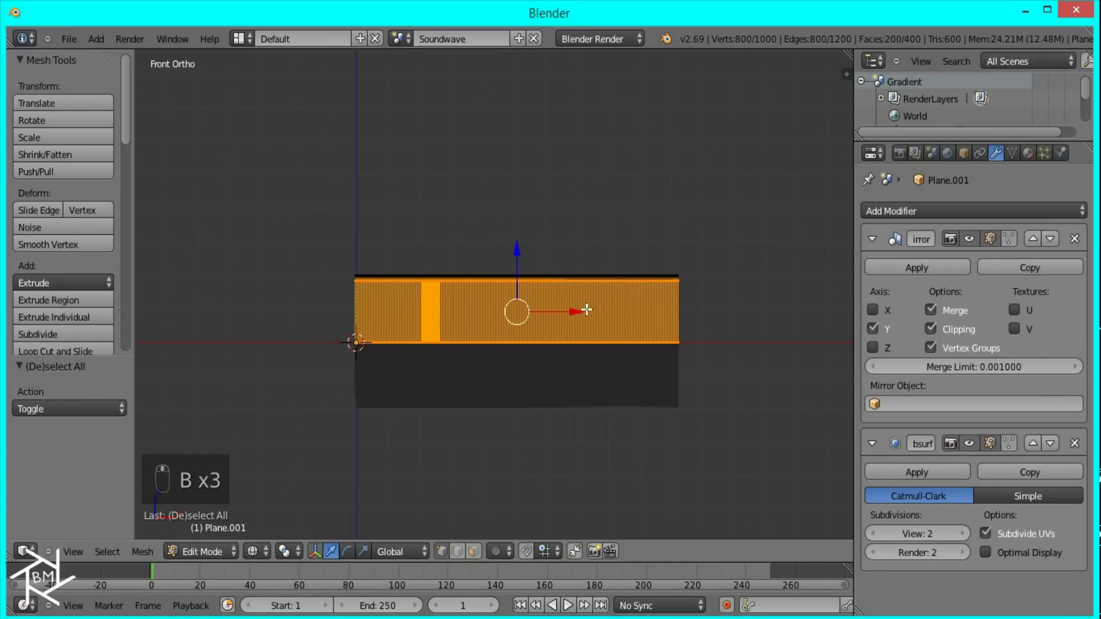
# Hide the selected lower vertices and move a first set of peaks vertically along Z.
pyautogui.moveTo(564, 281); pyautogui.dragTo(478, 297)
pyautogui.press('h')
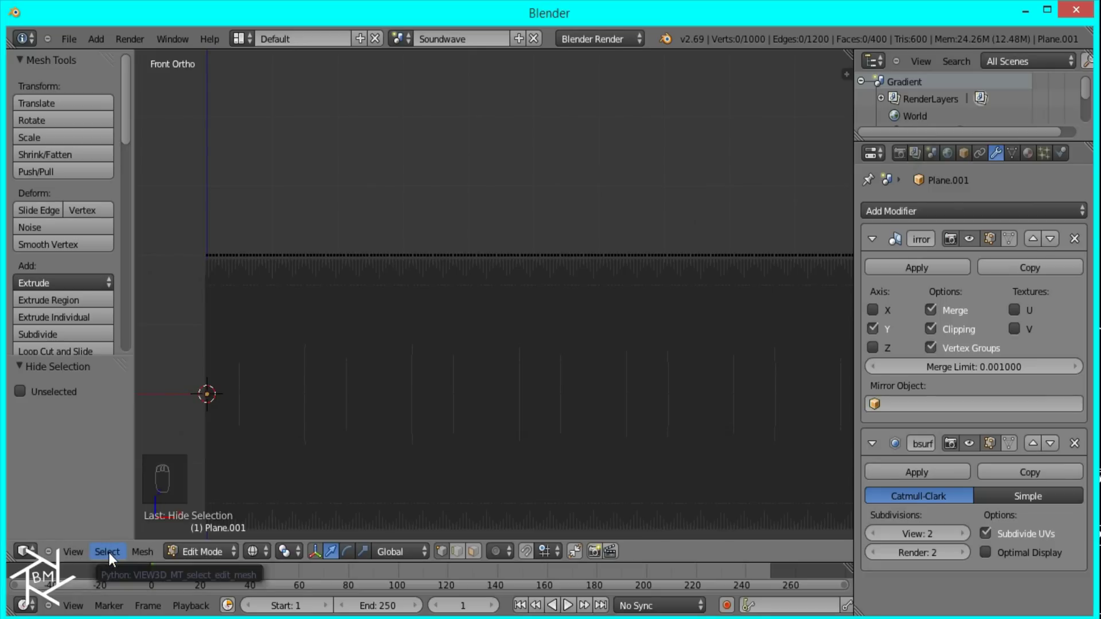
pyautogui.moveTo(545, 365); pyautogui.dragTo(481, 346)
pyautogui.press('g')
pyautogui.middleClick(478, 336)
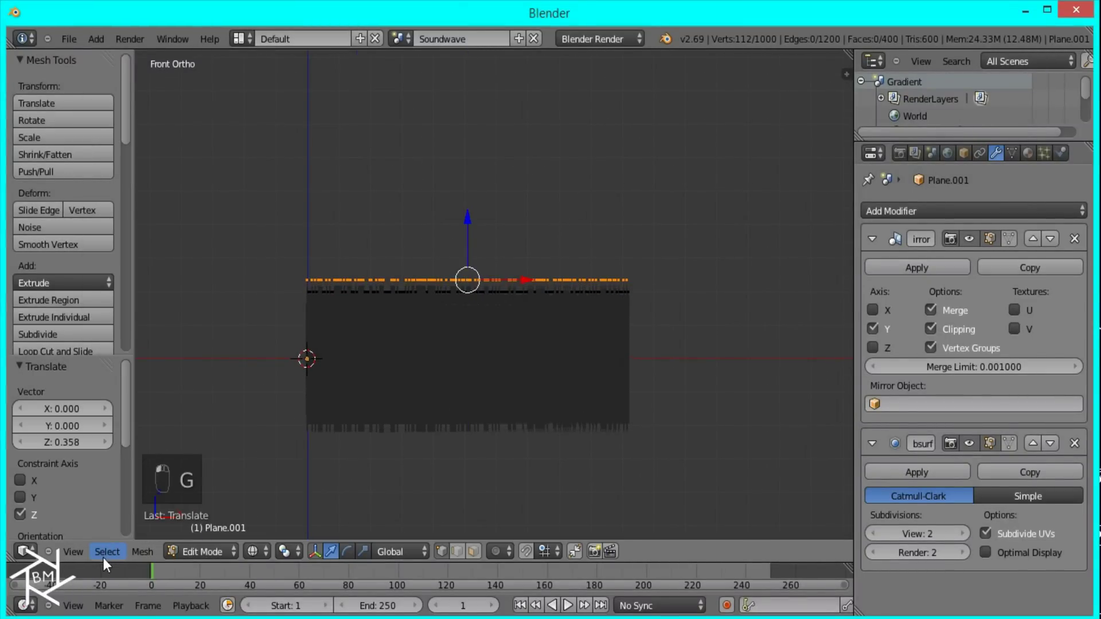
pyautogui.press('g')
# Pick a random set of peak vertices and move them up or down along Z.
pyautogui.click(587, 359)
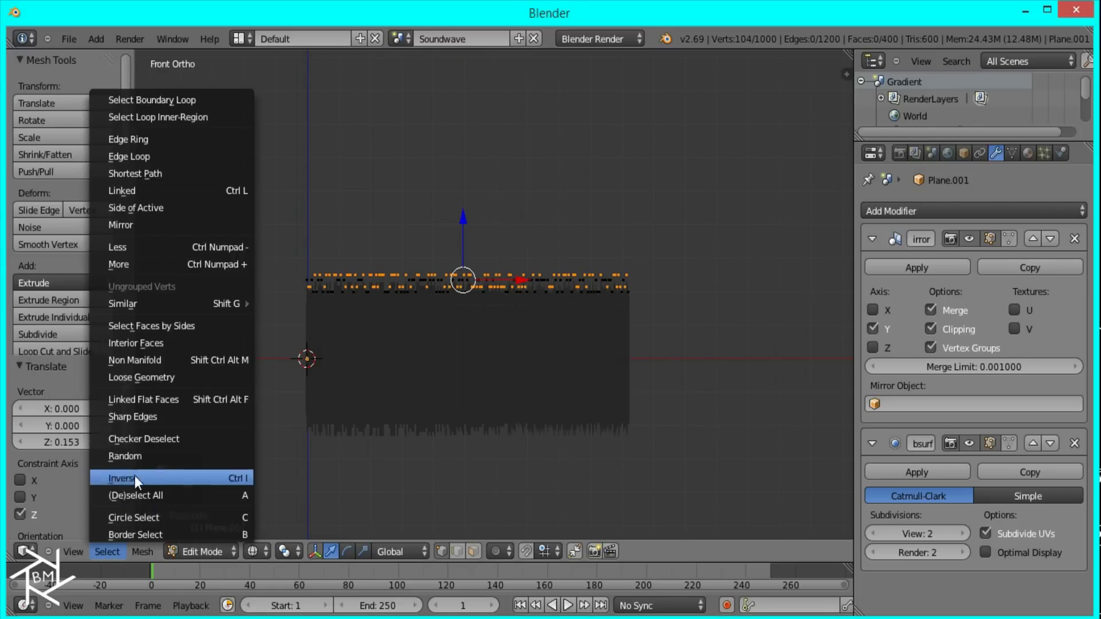
pyautogui.press('g')
pyautogui.click(415, 395)
pyautogui.press('g')
pyautogui.middleClick(484, 377)
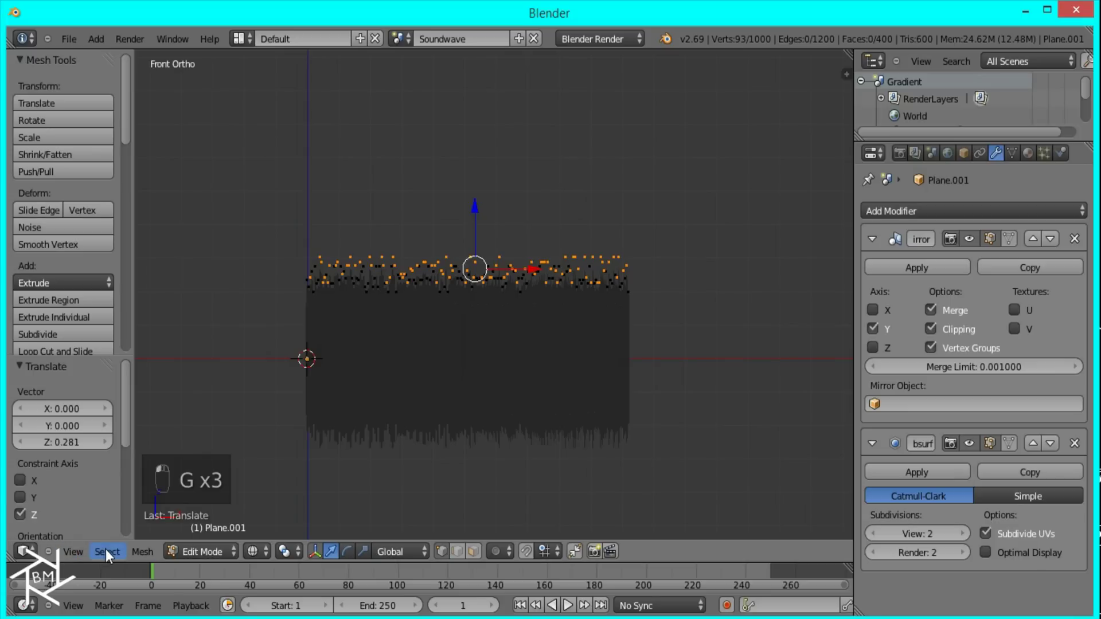
pyautogui.press('g')
# Repeat with new random peak selections, moving each set vertically for uneven heights.
pyautogui.click(496, 388)
pyautogui.middleClick(498, 414)
pyautogui.click(498, 413)
pyautogui.moveTo(168, 446); pyautogui.dragTo(470, 410)
pyautogui.press('g')
pyautogui.click(451, 421)
pyautogui.press('g')
pyautogui.middleClick(505, 405)
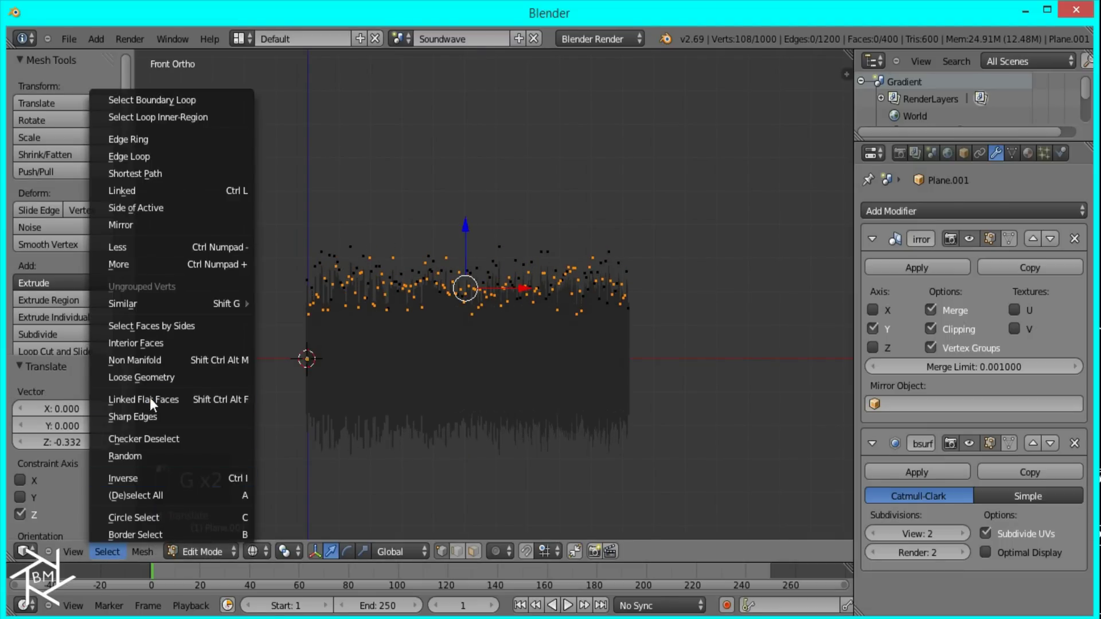
# Finish lifting the peaks, reveal the hidden base, select all and scale the wave mesh taller along Z.
pyautogui.press('g')
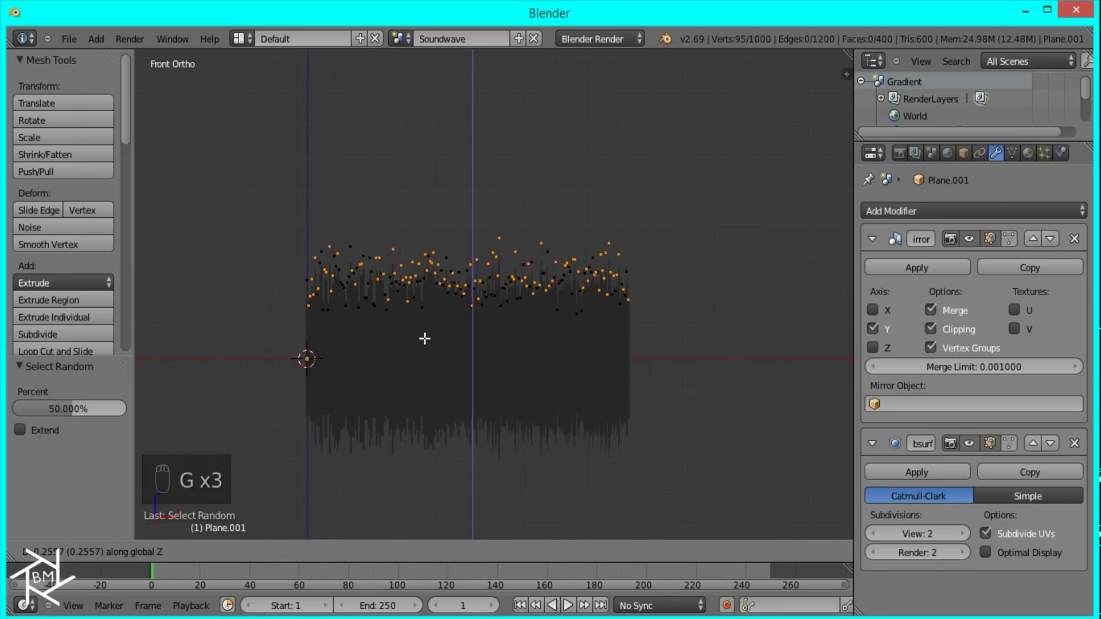
pyautogui.moveTo(428, 346); pyautogui.dragTo(444, 385)
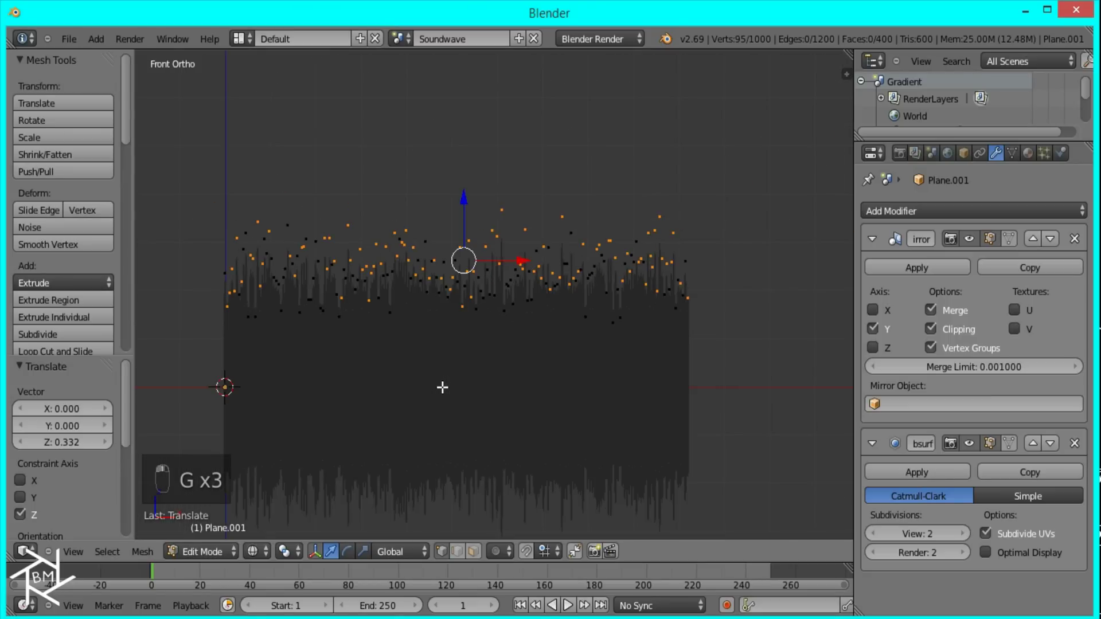
pyautogui.press('a')
pyautogui.press('alt+h')
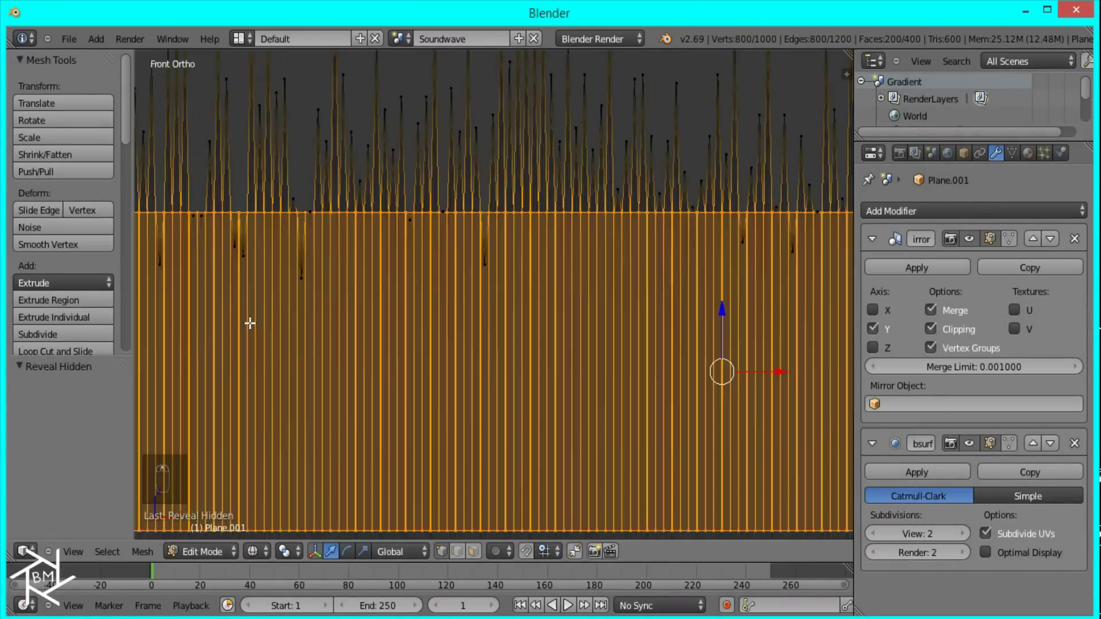
pyautogui.moveTo(497, 361); pyautogui.dragTo(572, 357)
pyautogui.press('s')
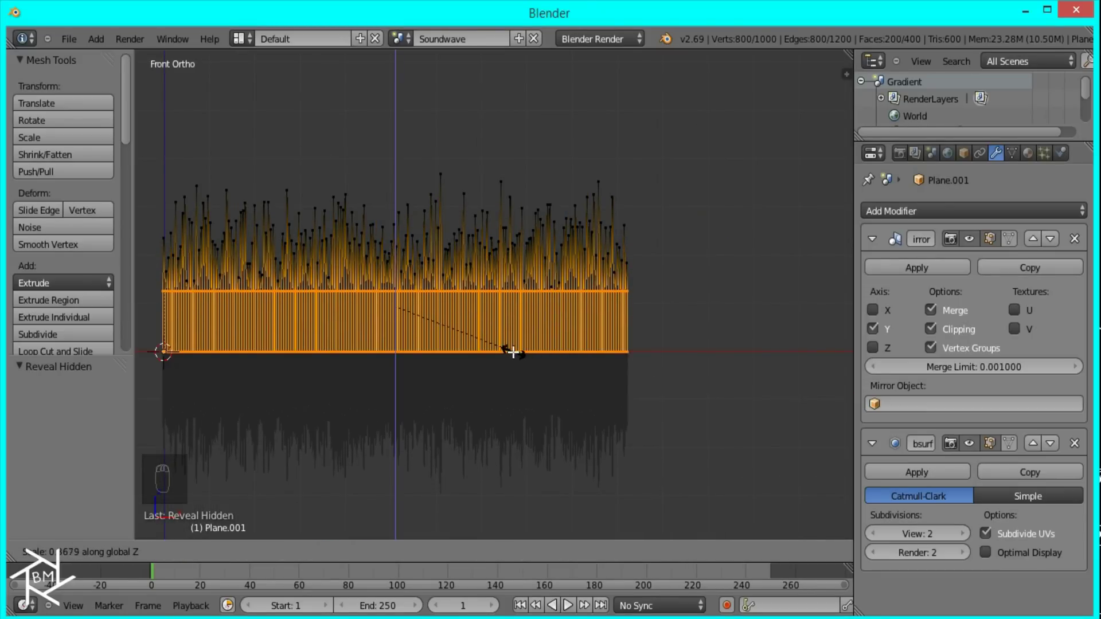
pyautogui.moveTo(502, 346); pyautogui.dragTo(647, 347)
# Back in object mode, move the Array modifier above Mirror in the stack.
pyautogui.press('Tab')
pyautogui.press('z')
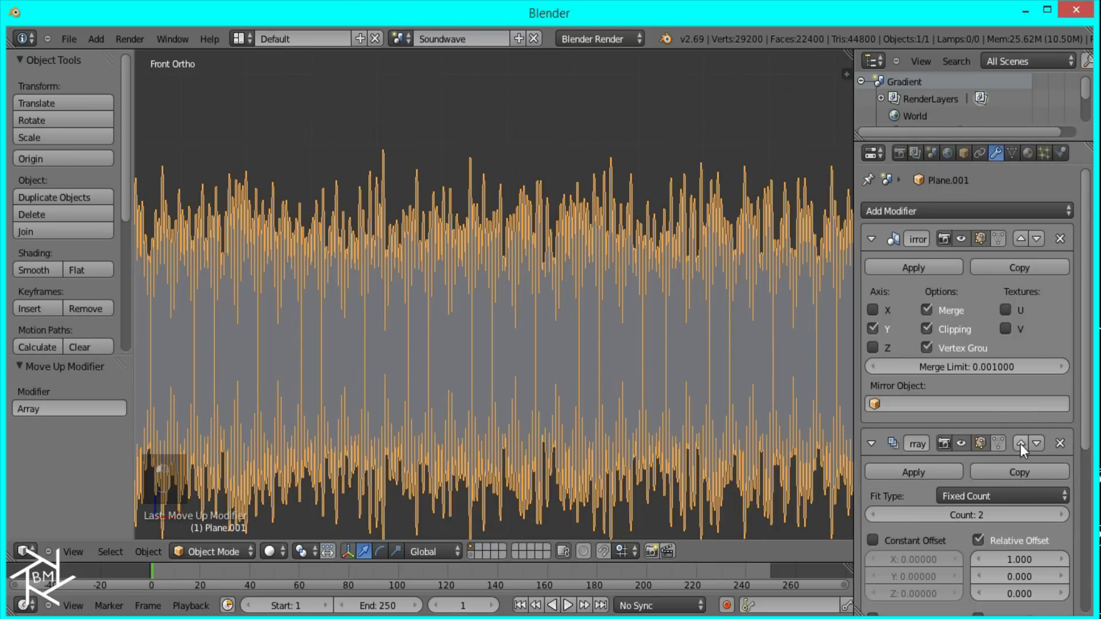
pyautogui.middleClick(630, 372)
pyautogui.middleClick(926, 304)
pyautogui.click(882, 315)
pyautogui.middleClick(589, 345)
pyautogui.middleClick(526, 403)
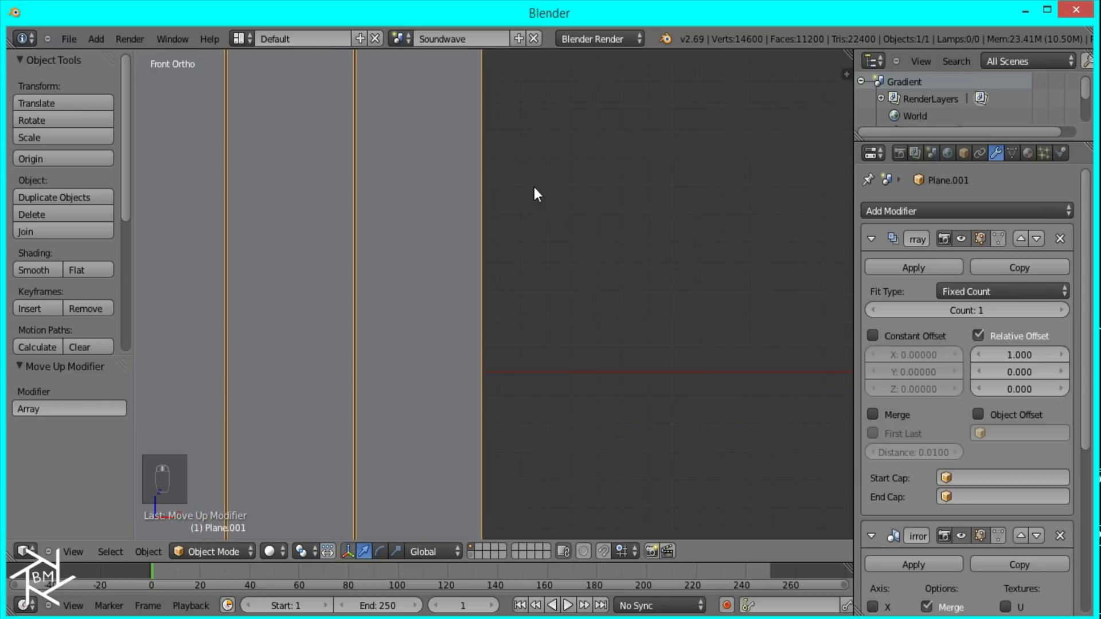
# Set the Array to Relative Offset 1.000 with Count 3 so the waveform repeats end to end.
pyautogui.moveTo(1066, 319); pyautogui.dragTo(639, 377)
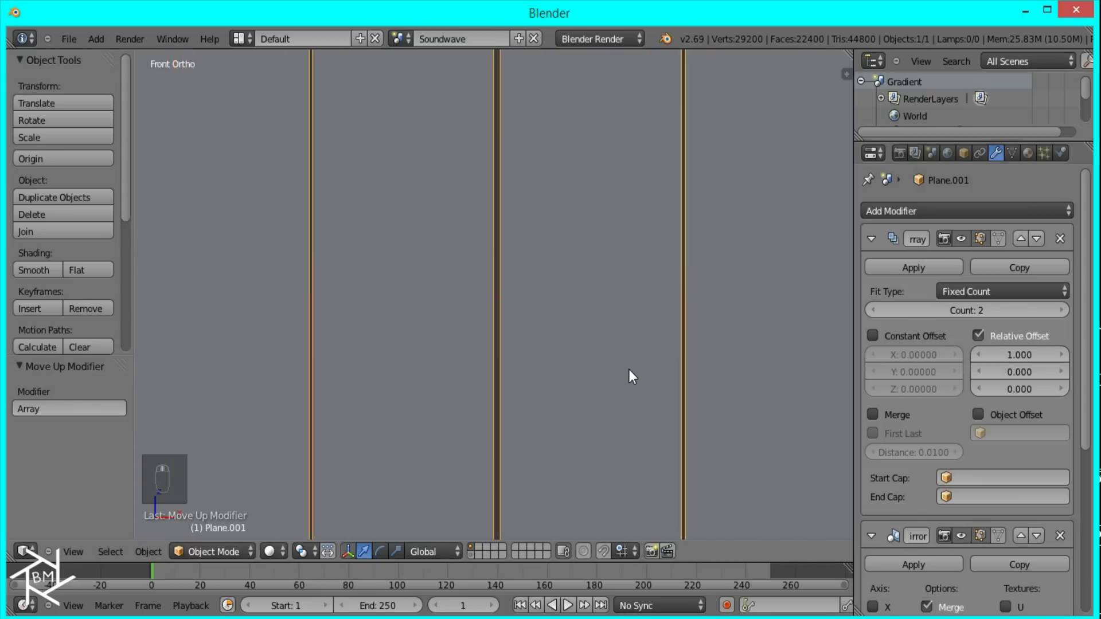
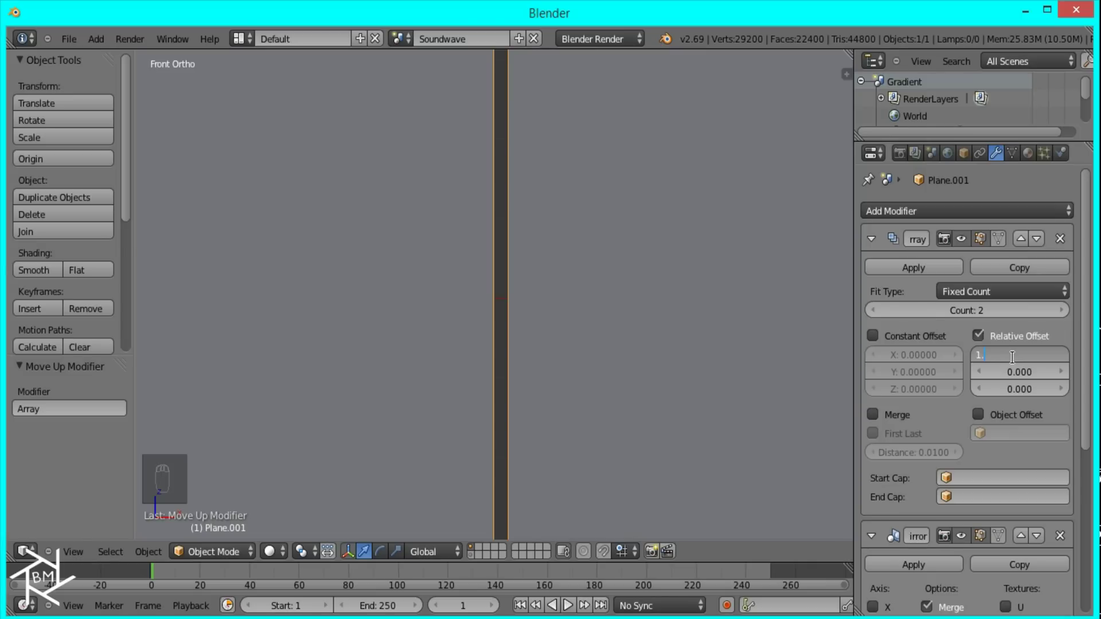
pyautogui.press('0')
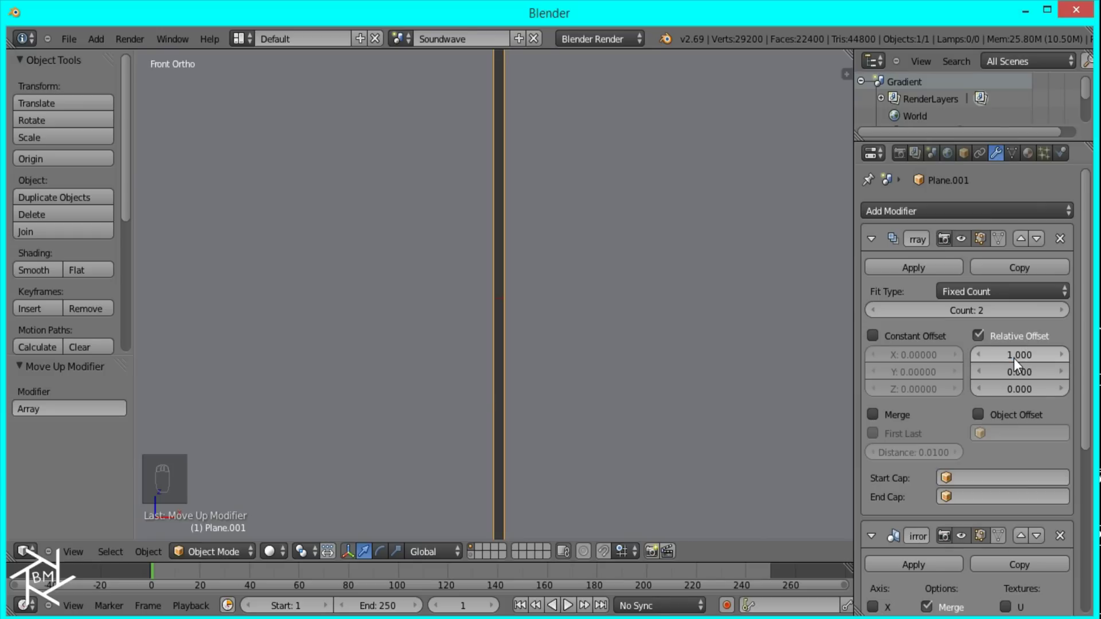
pyautogui.middleClick(702, 388)
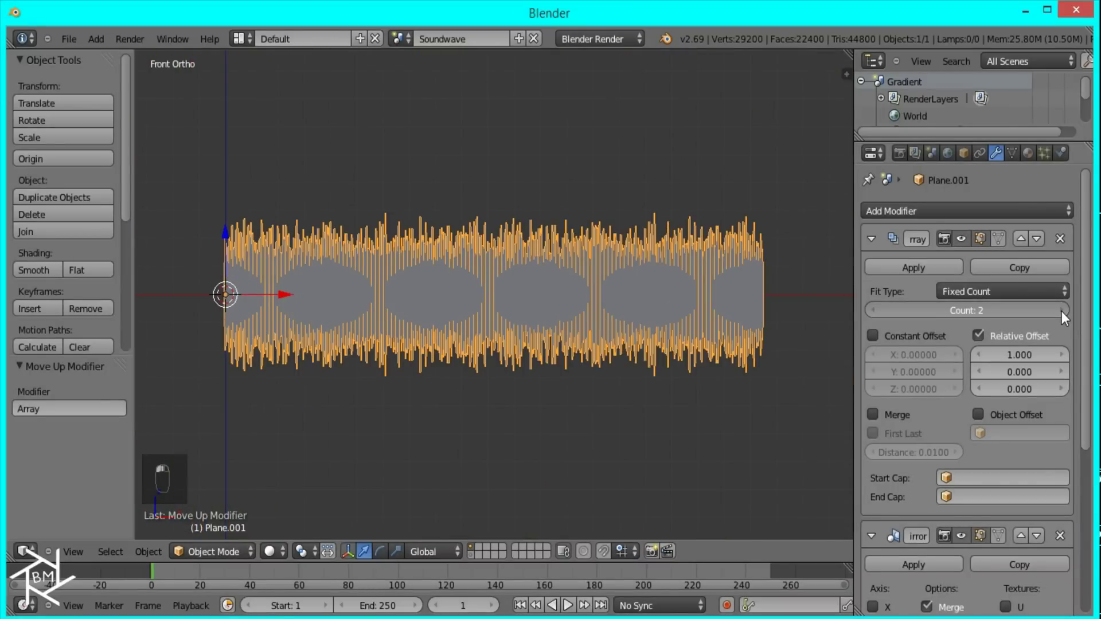
pyautogui.middleClick(956, 313)
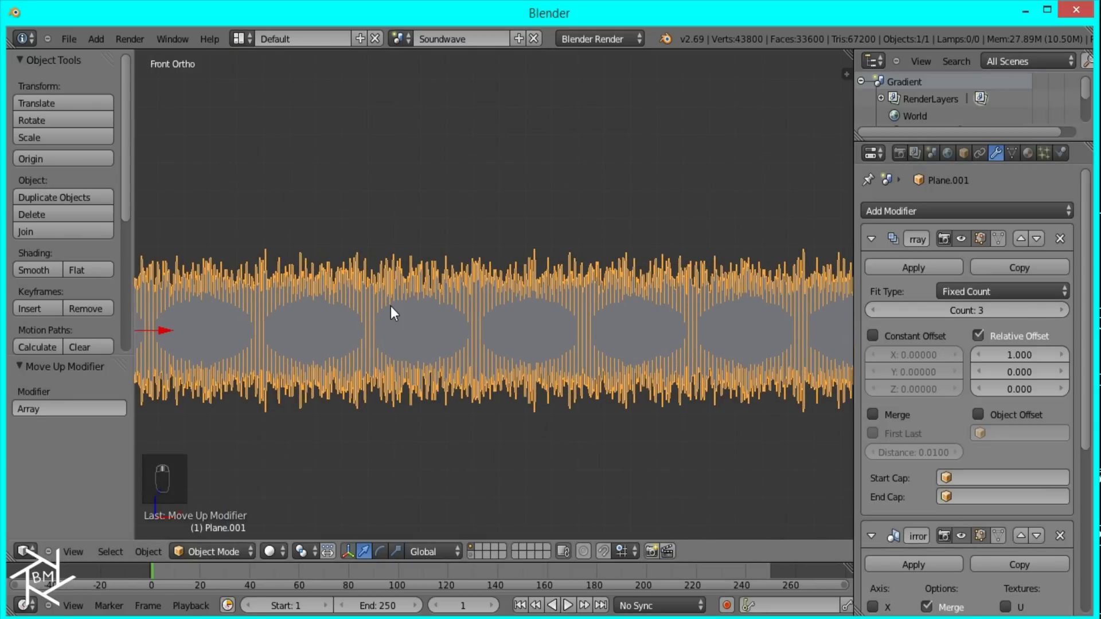
# Duplicate the wave as a backup and send the copy to another layer.
pyautogui.middleClick(410, 321)
pyautogui.press('shift+d')
pyautogui.press('m')
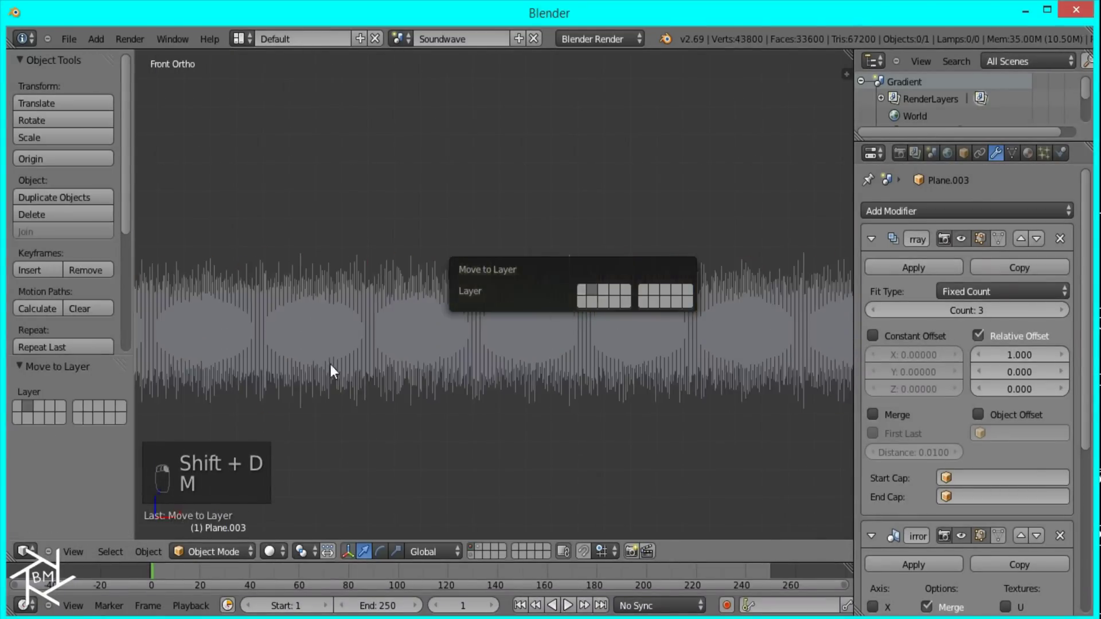
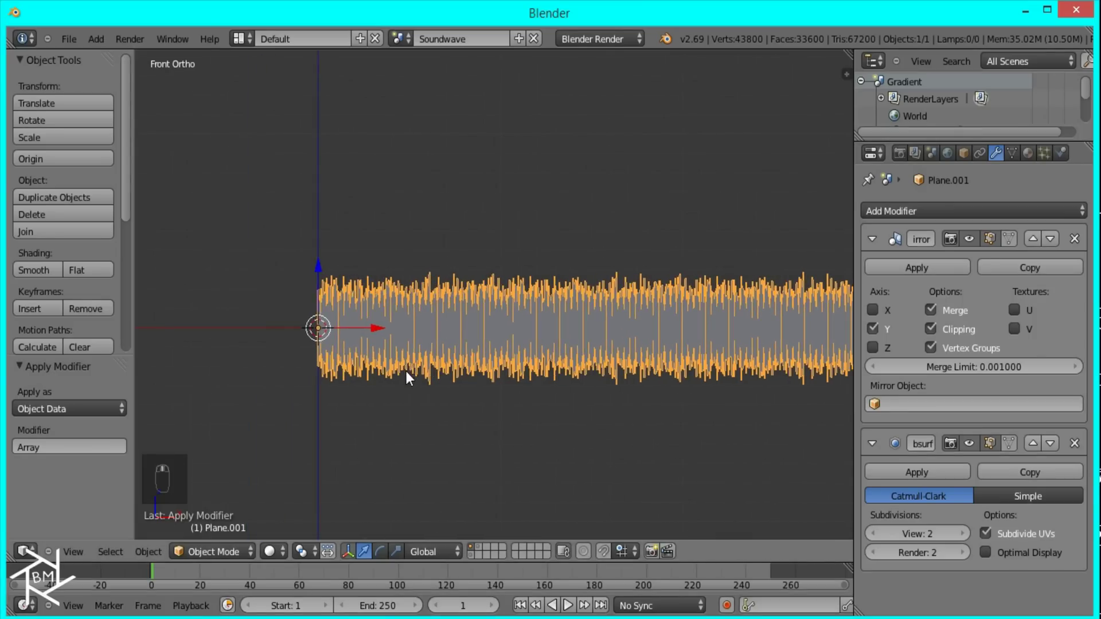
# In edit mode, box-select the flat base strip and hide it, leaving only the peak vertices.
pyautogui.press('Tab')
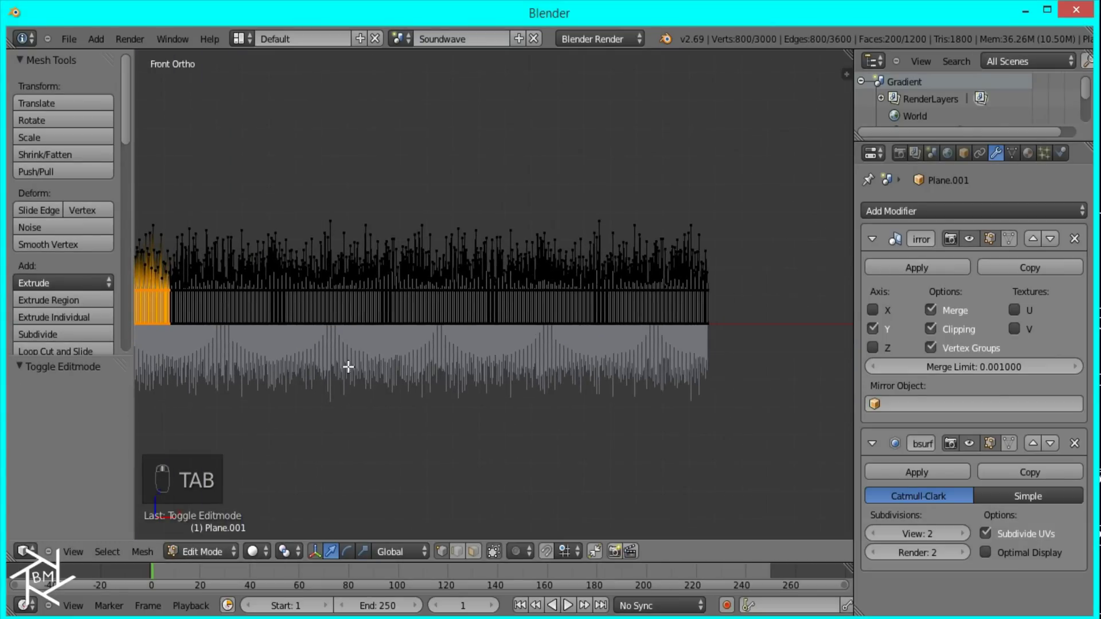
pyautogui.press('b')
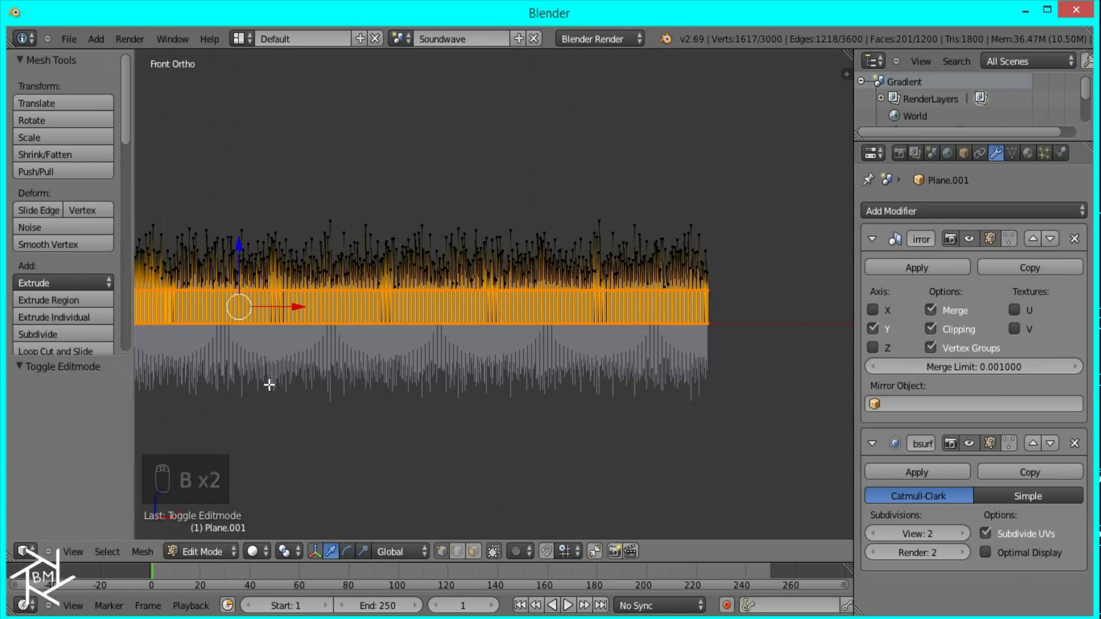
pyautogui.scroll(3)
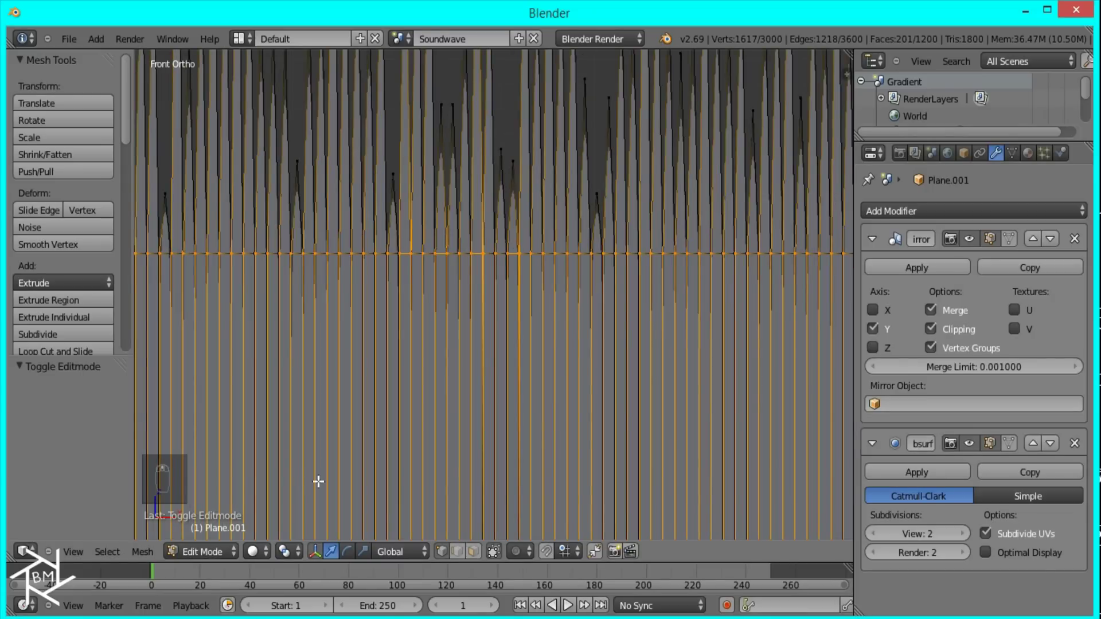
pyautogui.press('z')
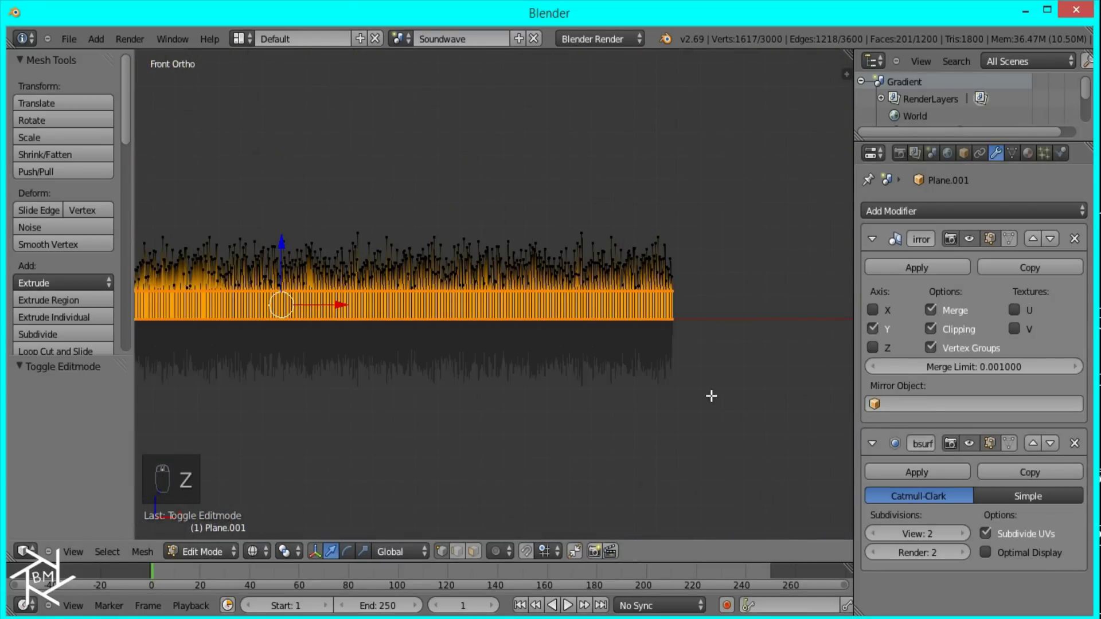
pyautogui.press('b')
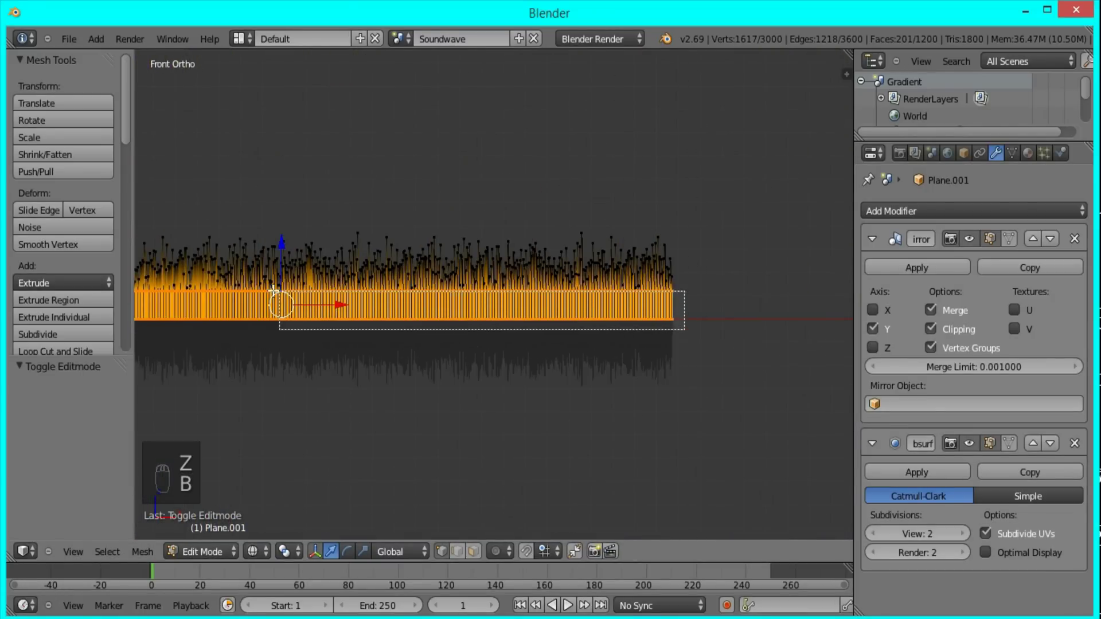
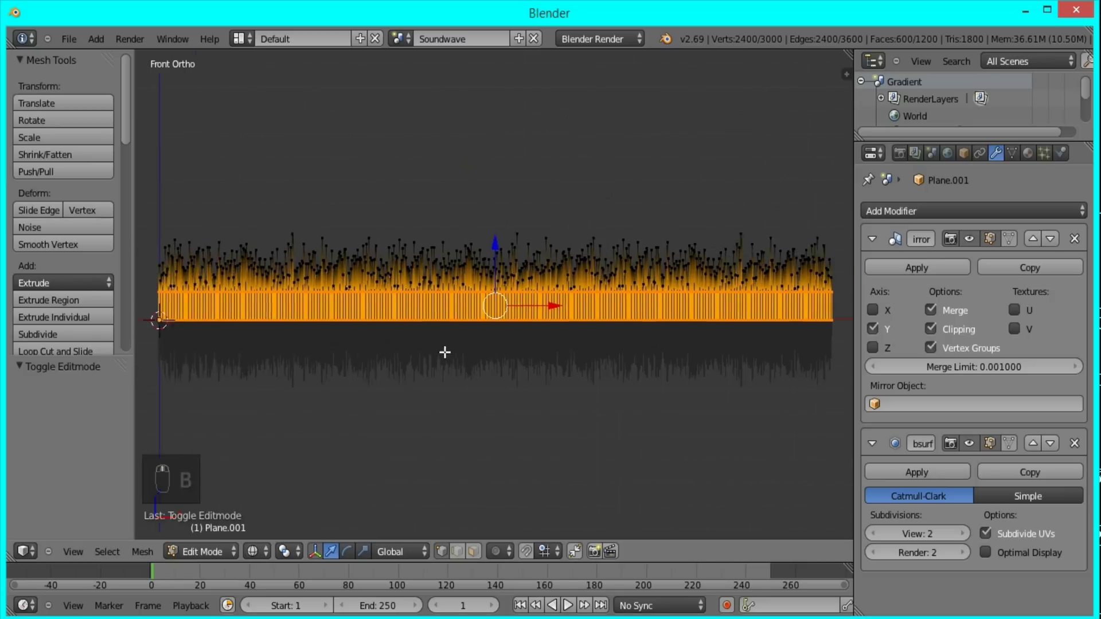
pyautogui.press('b')
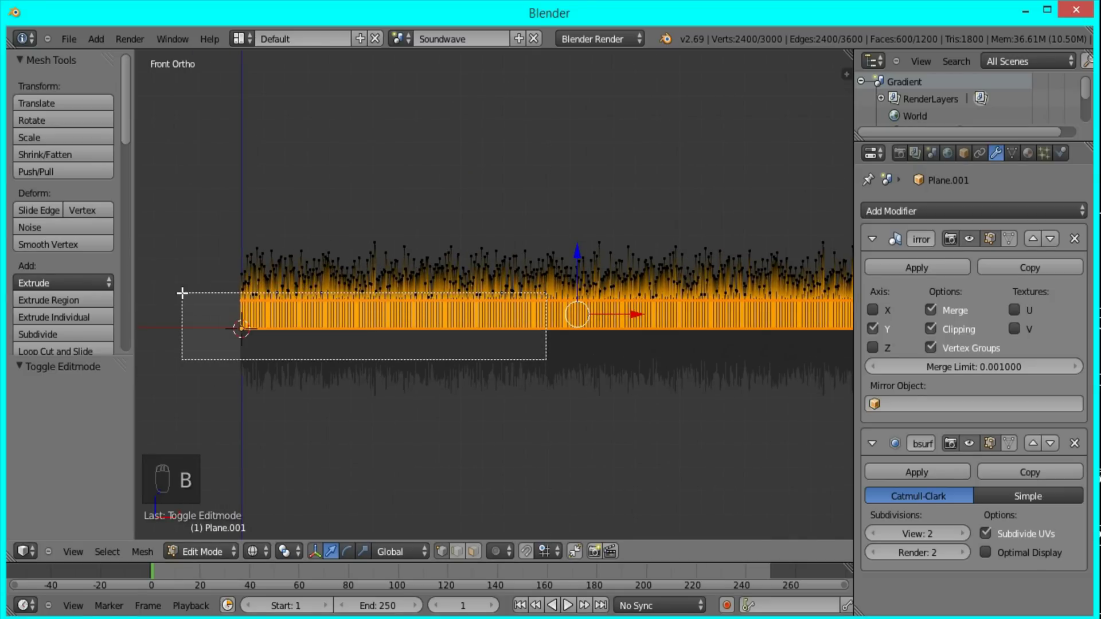
pyautogui.middleClick(392, 428)
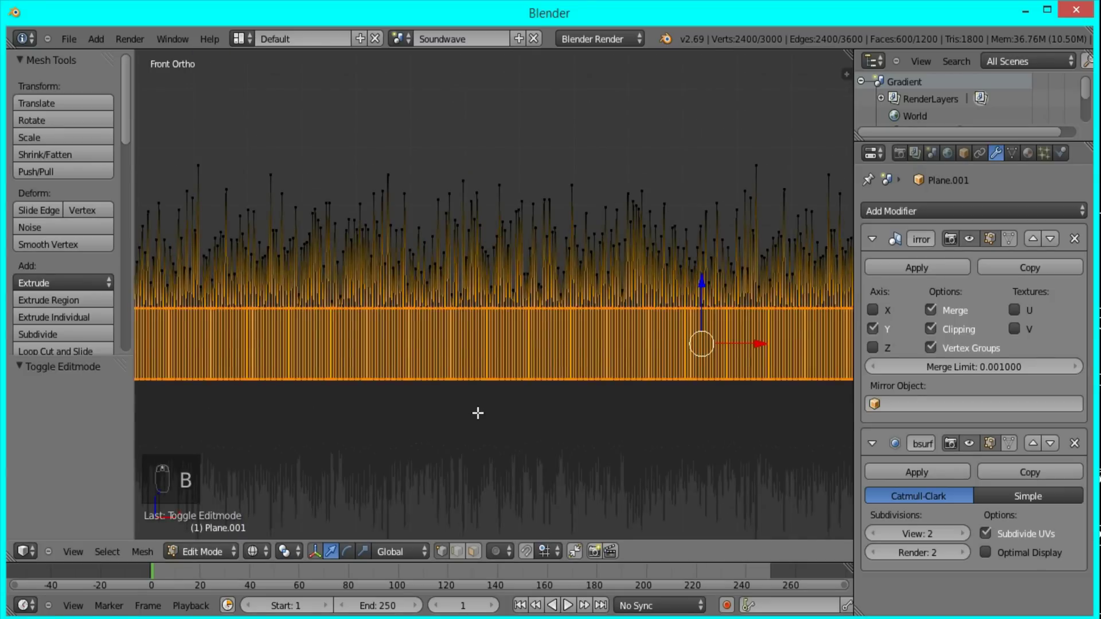
pyautogui.press('h')
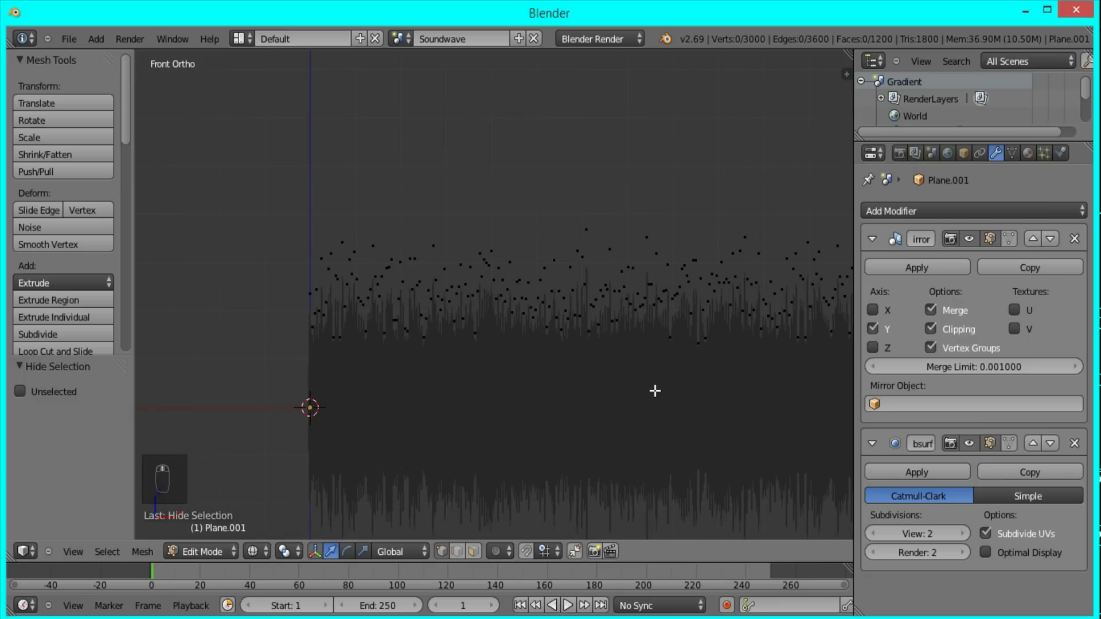
# With smooth proportional editing on, raise two rounded peaks and a dip near the left end.
pyautogui.moveTo(360, 283); pyautogui.dragTo(480, 350)
pyautogui.press('o')
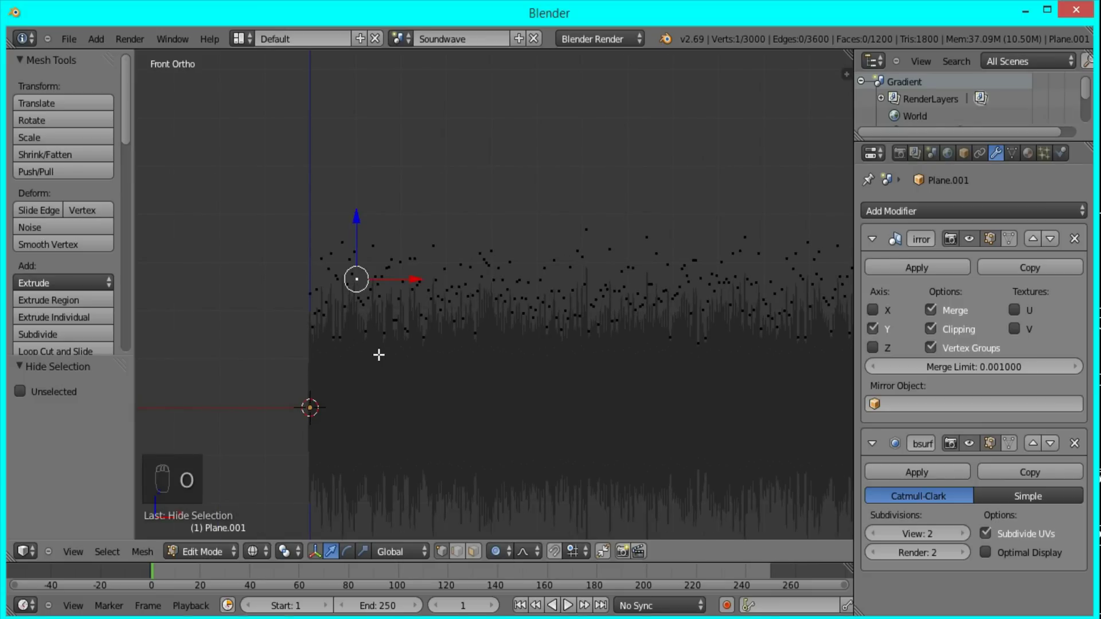
pyautogui.press('g')
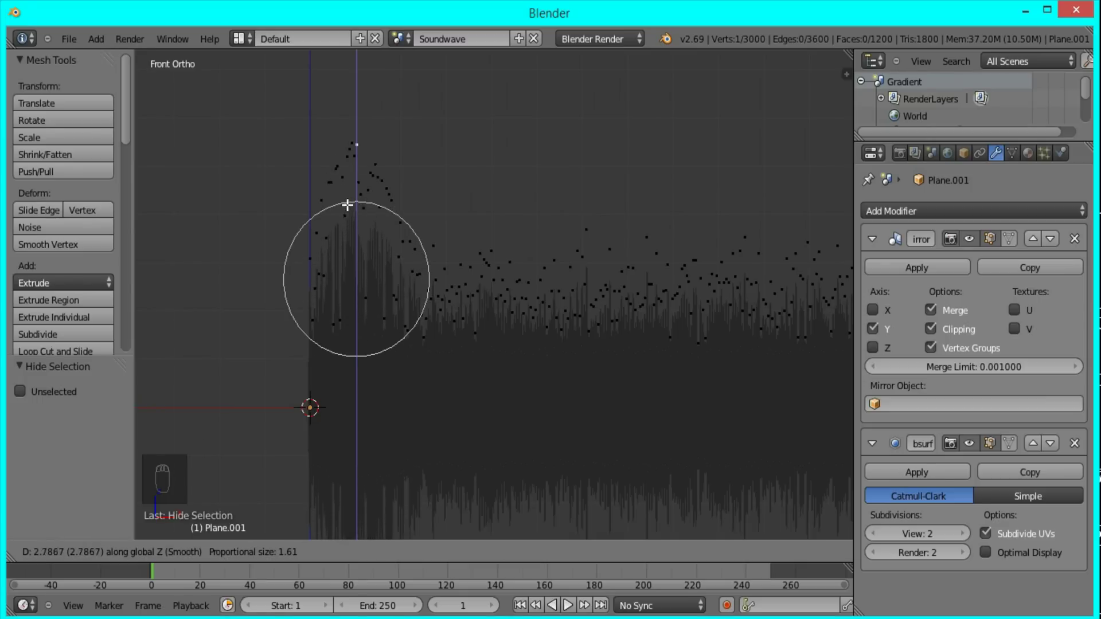
pyautogui.moveTo(341, 175); pyautogui.dragTo(386, 284)
pyautogui.press('g')
pyautogui.click(386, 284)
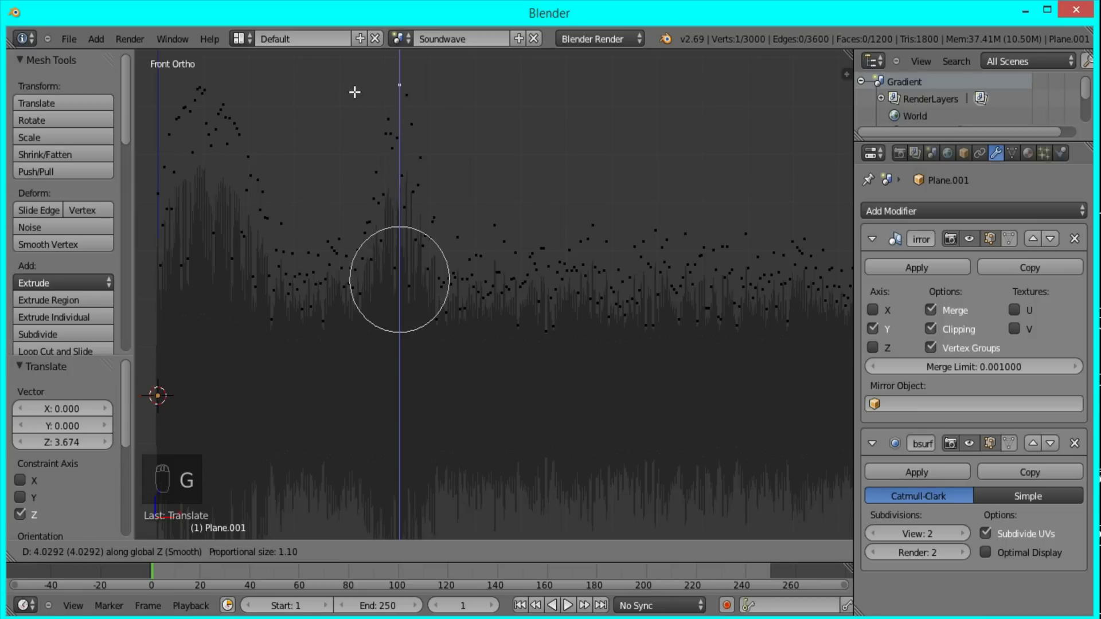
pyautogui.moveTo(356, 91); pyautogui.dragTo(480, 338)
pyautogui.press('g')
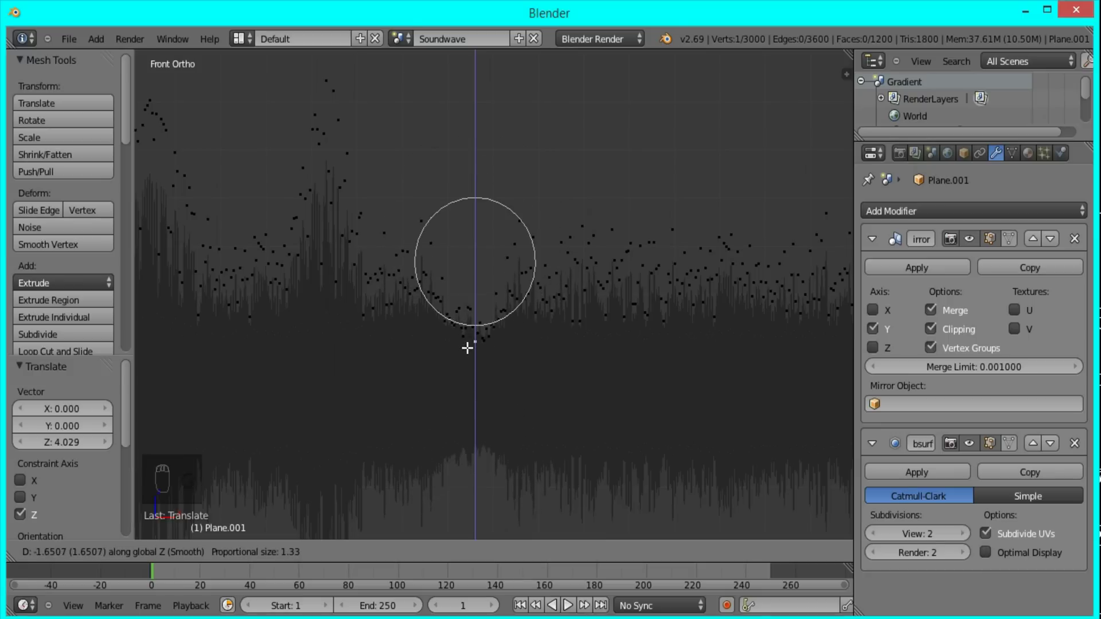
pyautogui.moveTo(468, 383); pyautogui.dragTo(470, 305)
pyautogui.press('g')
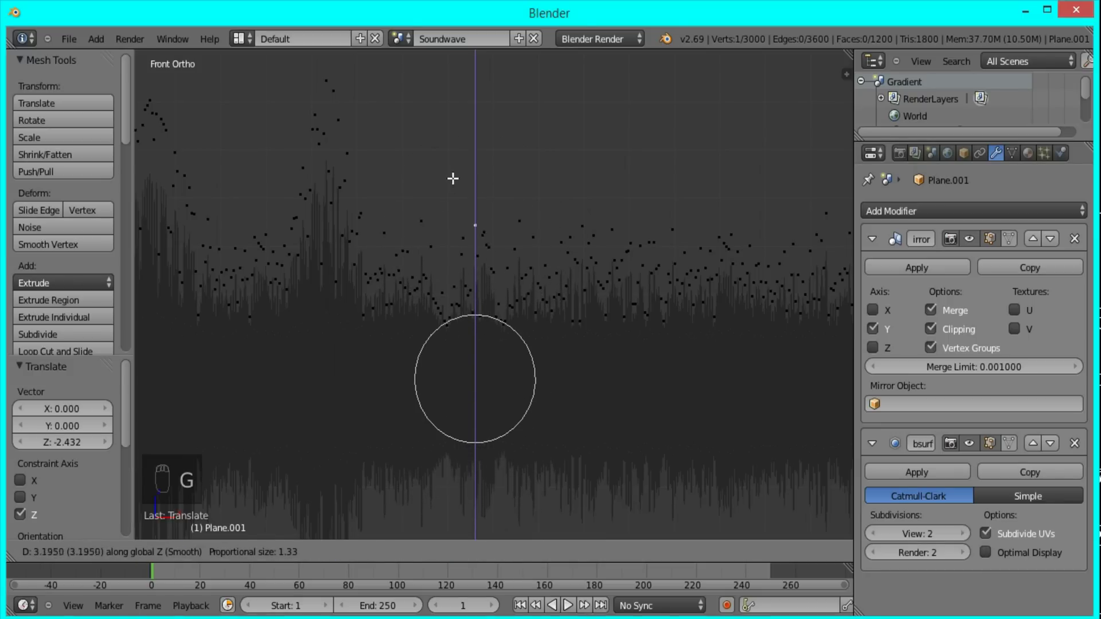
# Raise a tall rounded peak mid-wave and a narrower peak to its right.
pyautogui.click(453, 198)
pyautogui.press('Tab')
pyautogui.click(561, 367)
pyautogui.press('Tab')
pyautogui.press('g')
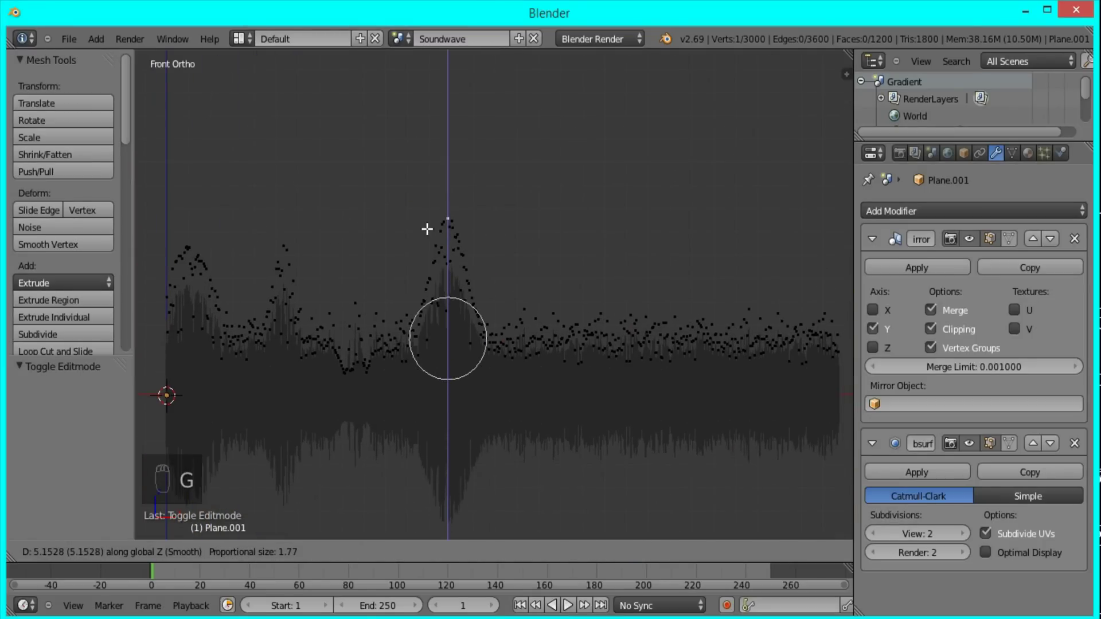
pyautogui.moveTo(427, 203); pyautogui.dragTo(568, 334)
pyautogui.press('g')
pyautogui.moveTo(584, 331); pyautogui.dragTo(558, 233)
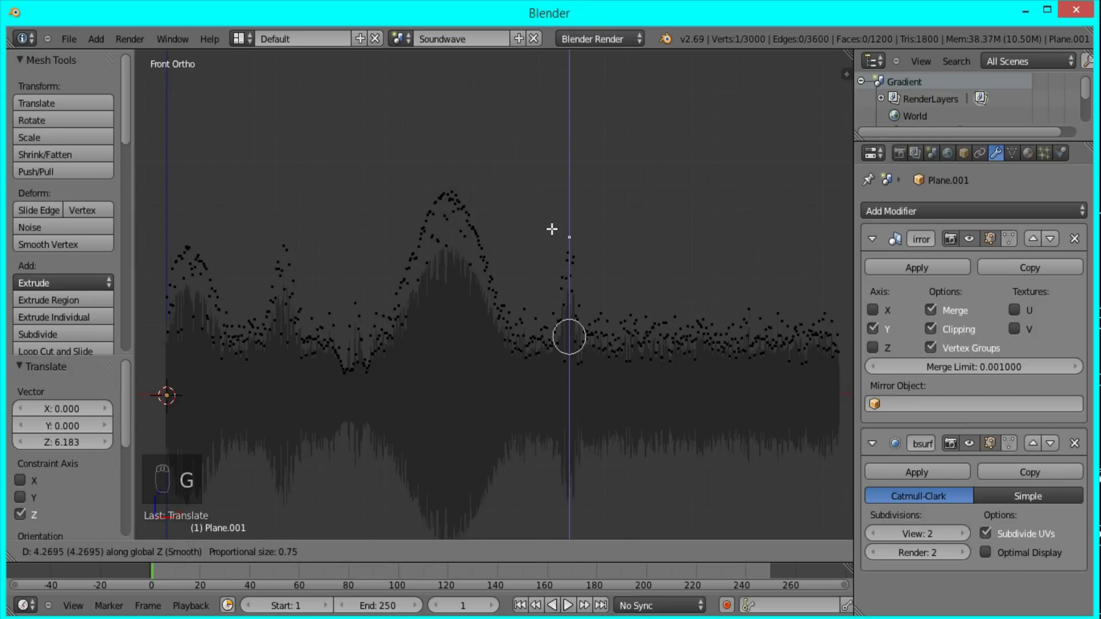
pyautogui.moveTo(550, 218); pyautogui.dragTo(674, 350)
pyautogui.press('g')
# Raise two more peaks toward the right end of the wave.
pyautogui.click(673, 349)
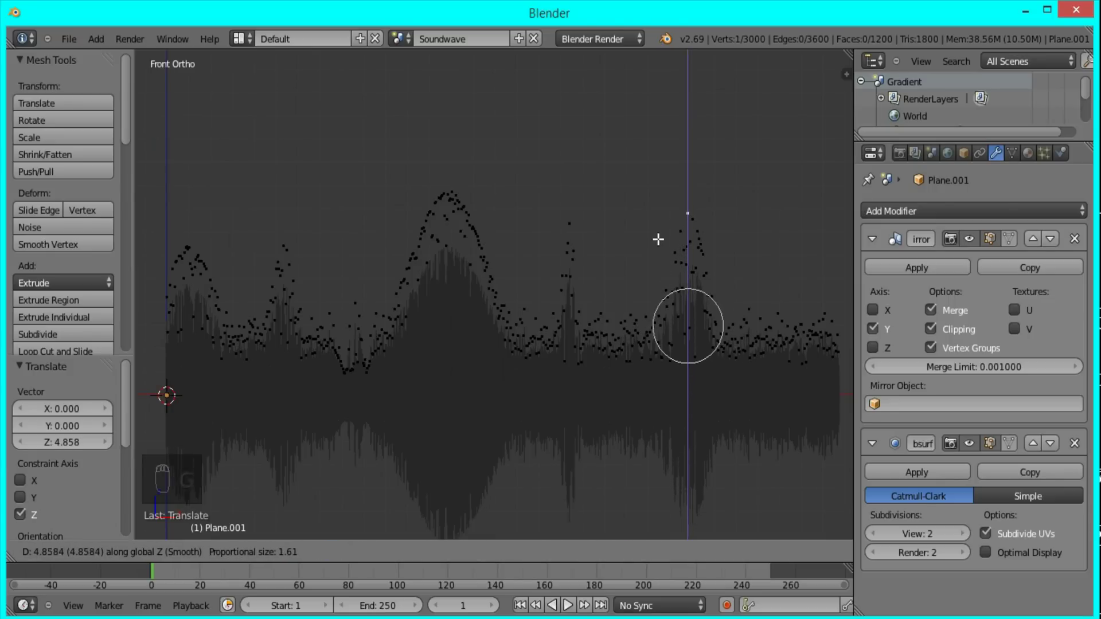
pyautogui.moveTo(659, 237); pyautogui.dragTo(612, 268)
pyautogui.press('g')
pyautogui.moveTo(790, 332); pyautogui.dragTo(774, 215)
pyautogui.press('g')
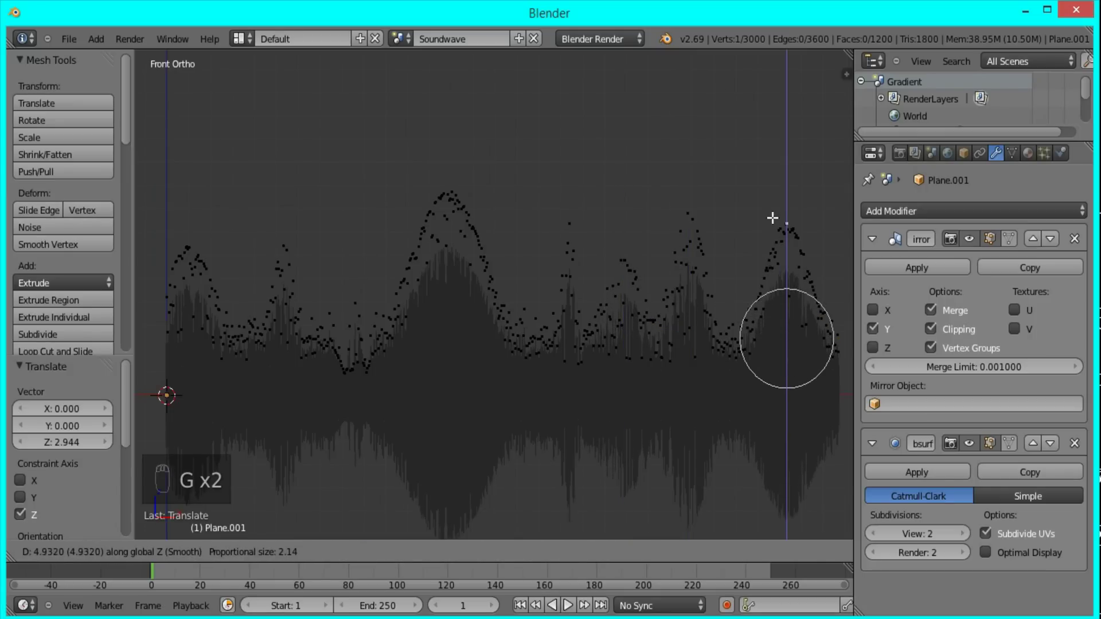
pyautogui.press('Tab')
pyautogui.moveTo(765, 238); pyautogui.dragTo(514, 368)
pyautogui.press('z')
pyautogui.press('Tab')
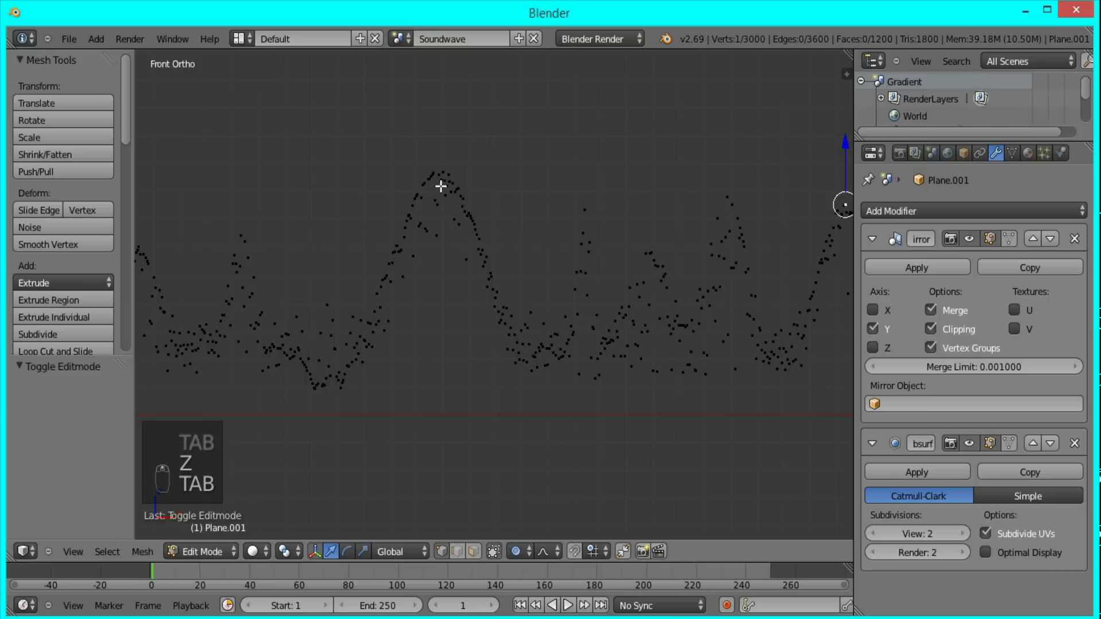
# Press the tall middle peak down along Z with a wider falloff, then return to object mode.
pyautogui.press('g')
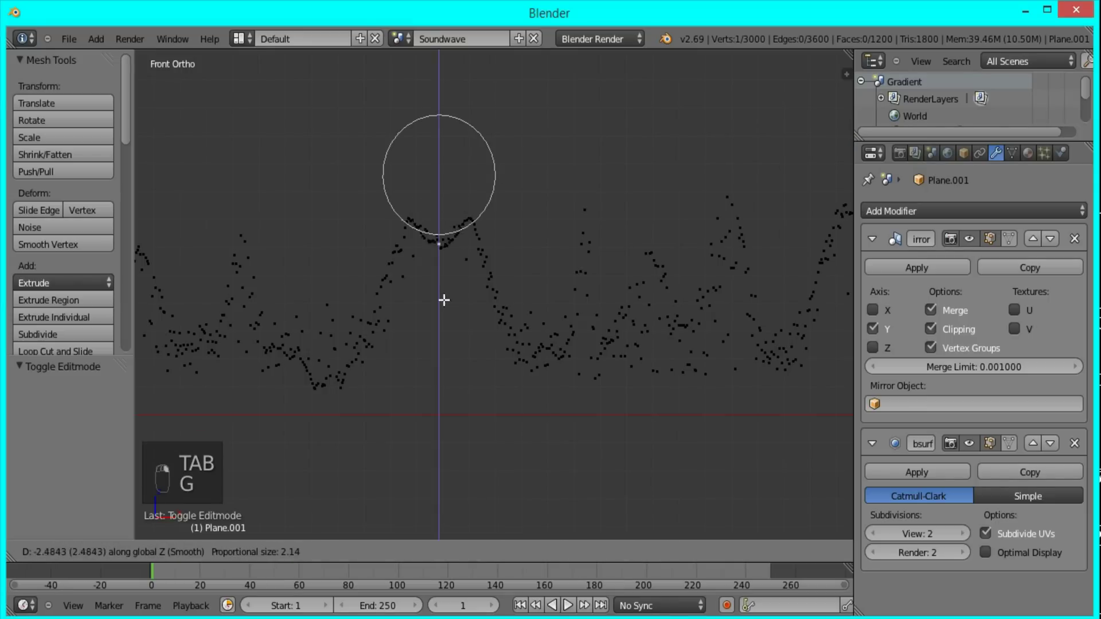
pyautogui.press('z')
pyautogui.moveTo(436, 360); pyautogui.dragTo(467, 373)
pyautogui.press('Tab')
pyautogui.press('Tab')
pyautogui.press('g')
pyautogui.press('ctrl+z')
pyautogui.press('ctrl+z')
pyautogui.press('g')
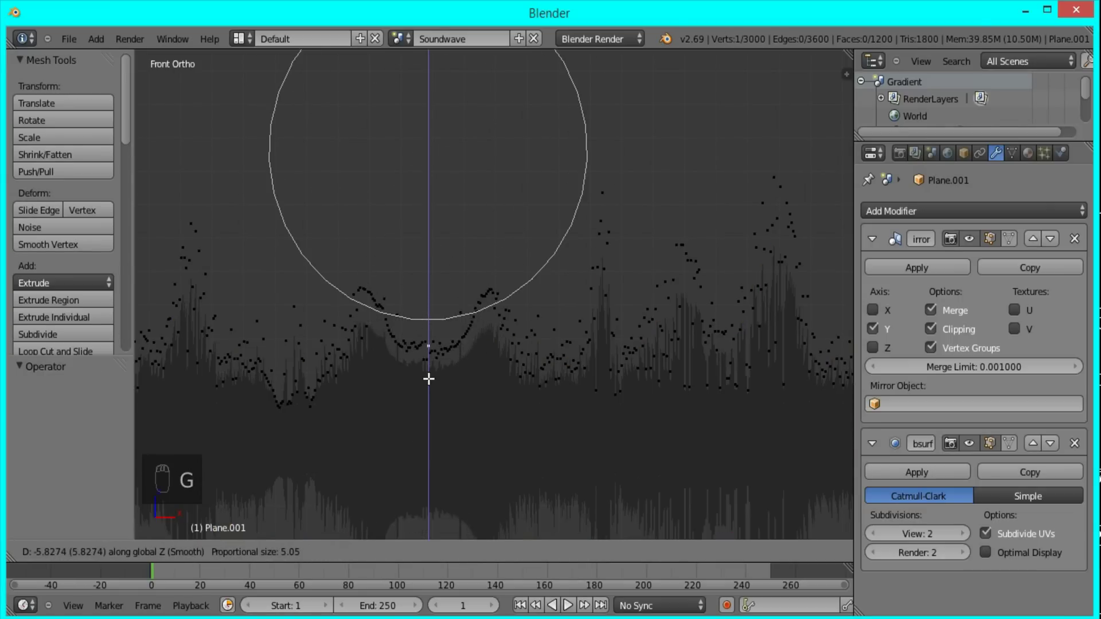
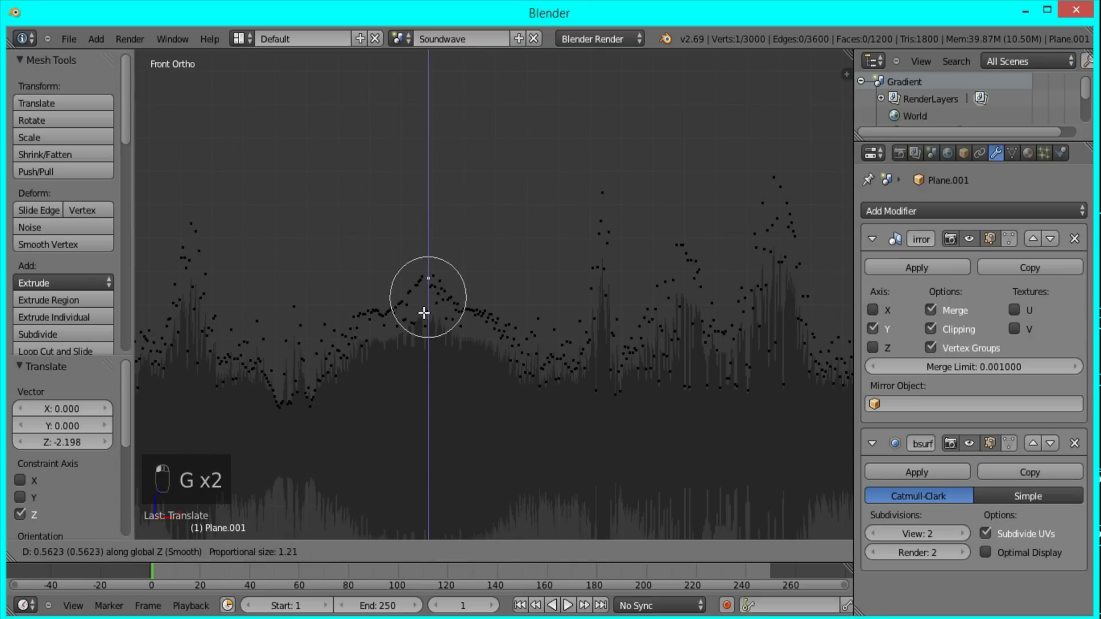
pyautogui.click(425, 203)
pyautogui.press('Tab')
# Add a camera aligned to the current view and shift it to centre the wave vertically in frame.
pyautogui.press('z')
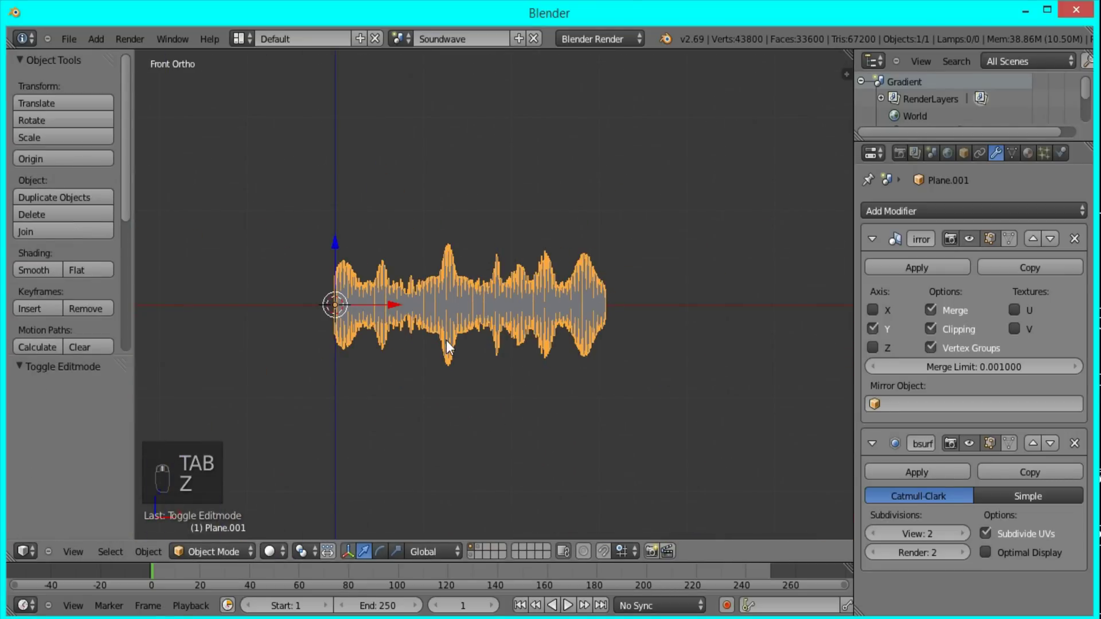
pyautogui.press('shift+a')
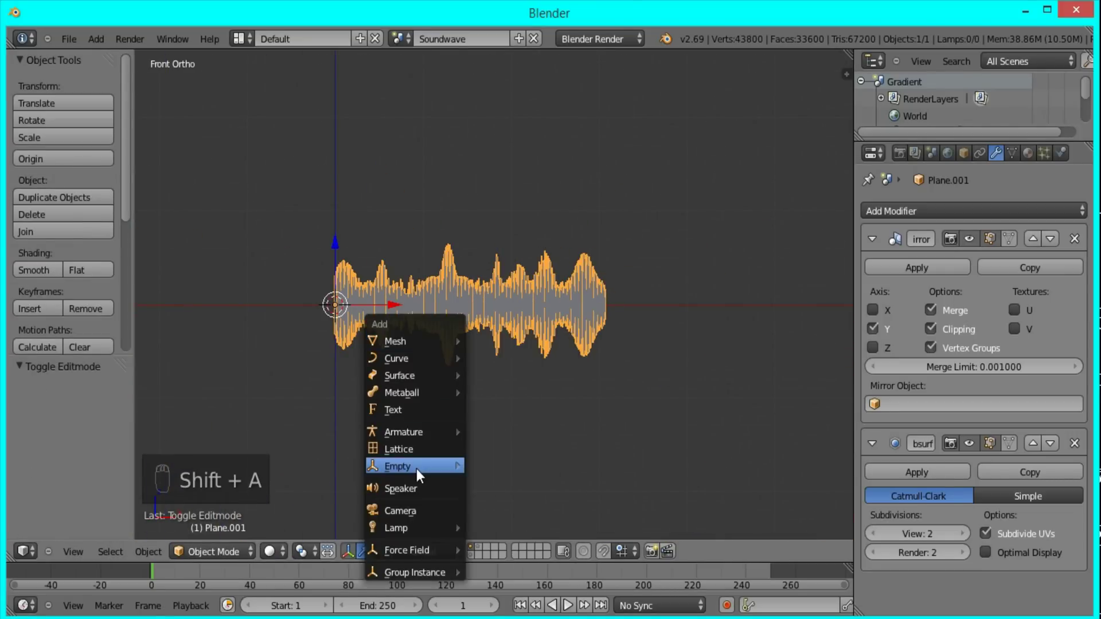
pyautogui.press('ctrl+alt+KP_0')
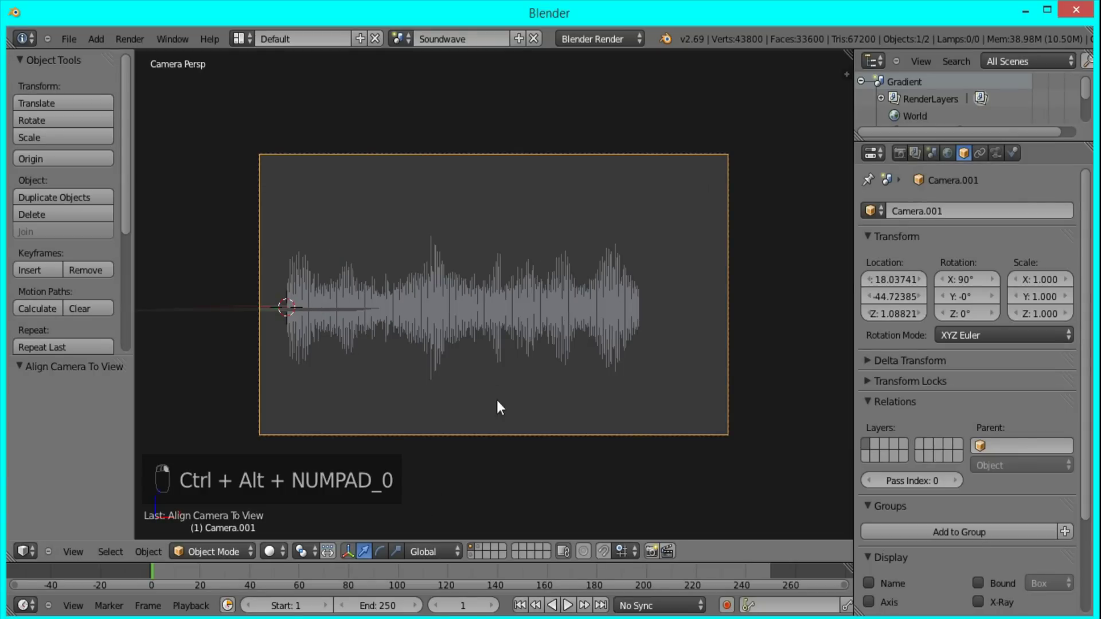
pyautogui.press('g')
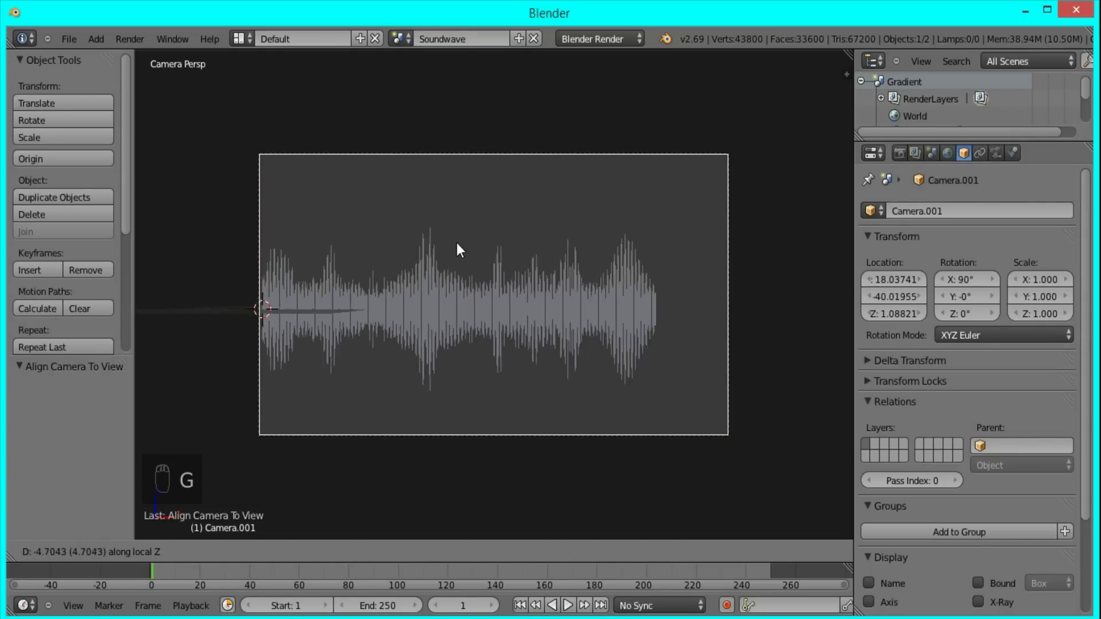
pyautogui.press('g')
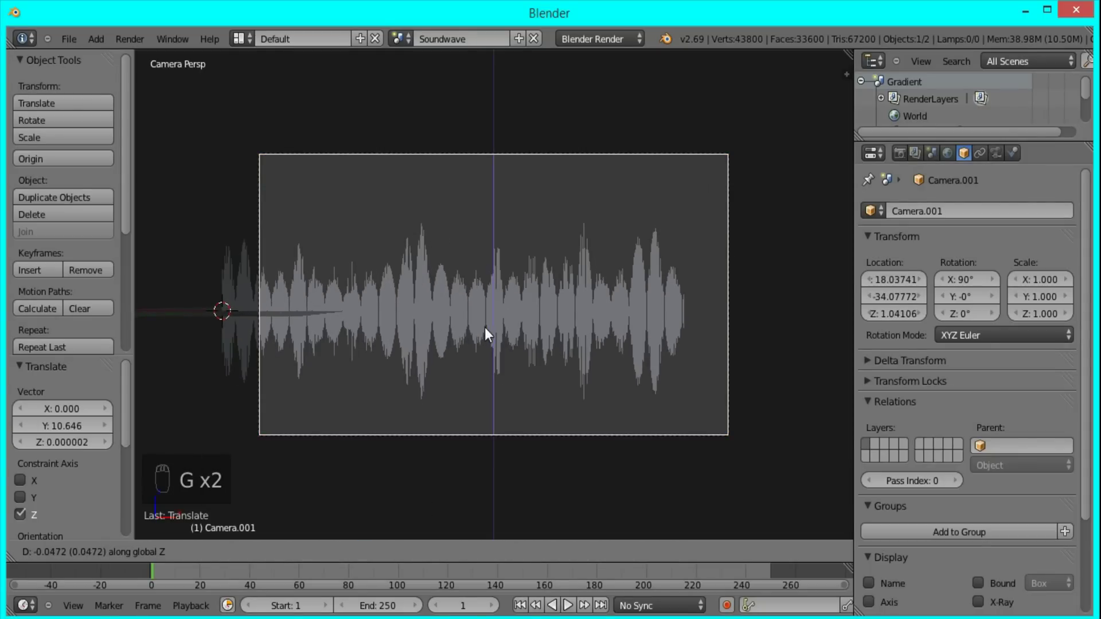
pyautogui.moveTo(498, 340); pyautogui.dragTo(536, 343)
pyautogui.press('g')
# Slide the camera along X so the whole wave spans the frame and raise its clipping end to 1000.
pyautogui.moveTo(516, 414); pyautogui.dragTo(270, 297)
pyautogui.press('g')
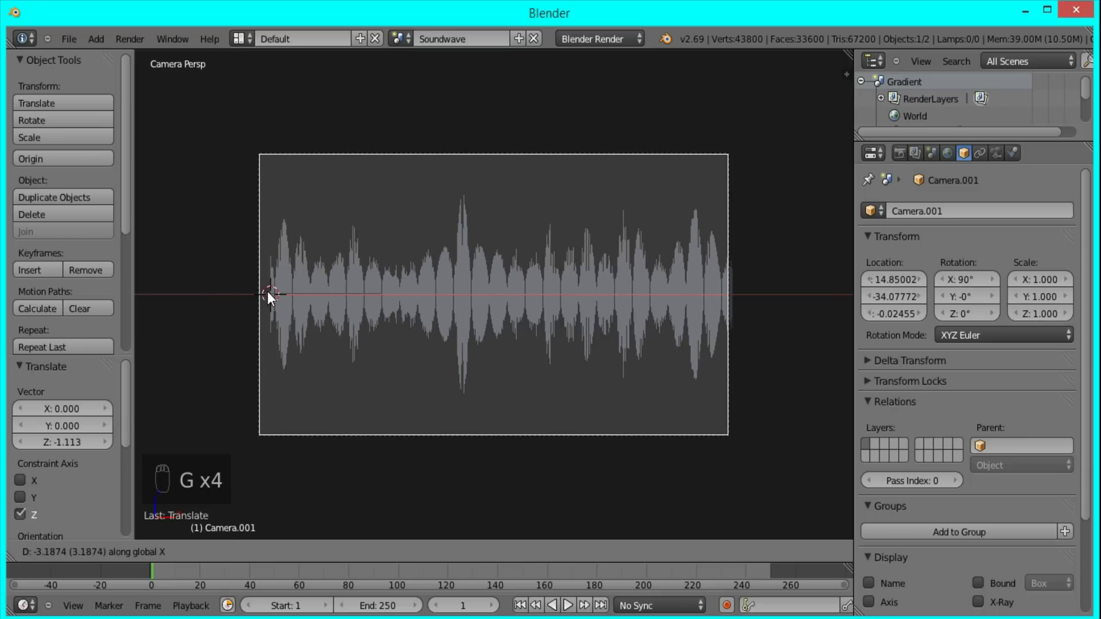
pyautogui.moveTo(380, 346); pyautogui.dragTo(461, 377)
pyautogui.press('g')
pyautogui.press('g')
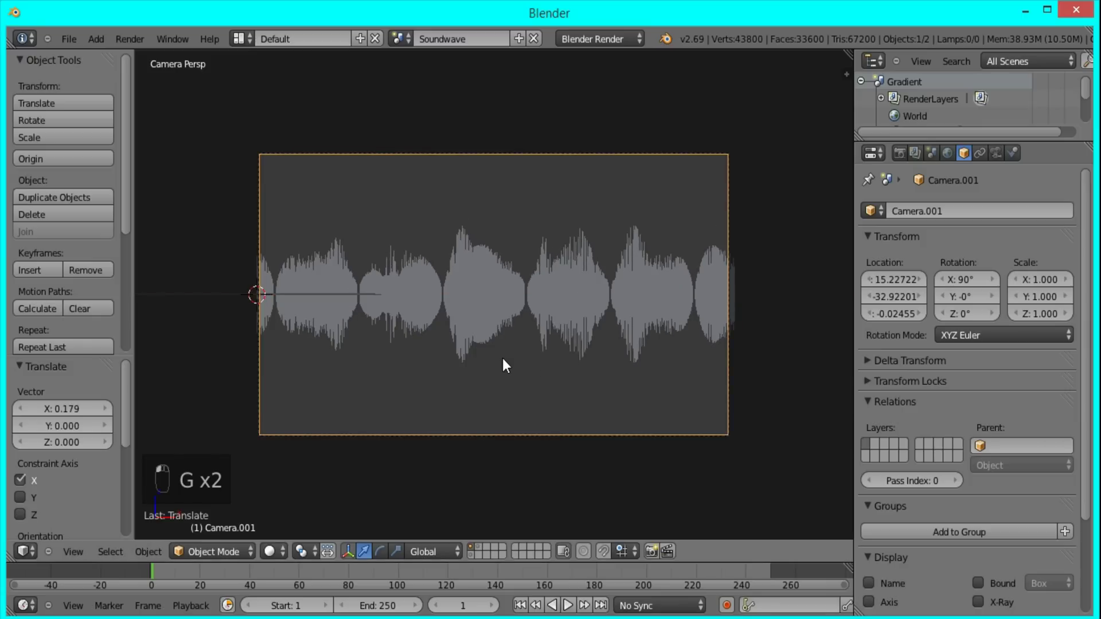
pyautogui.press('z')
pyautogui.press('g')
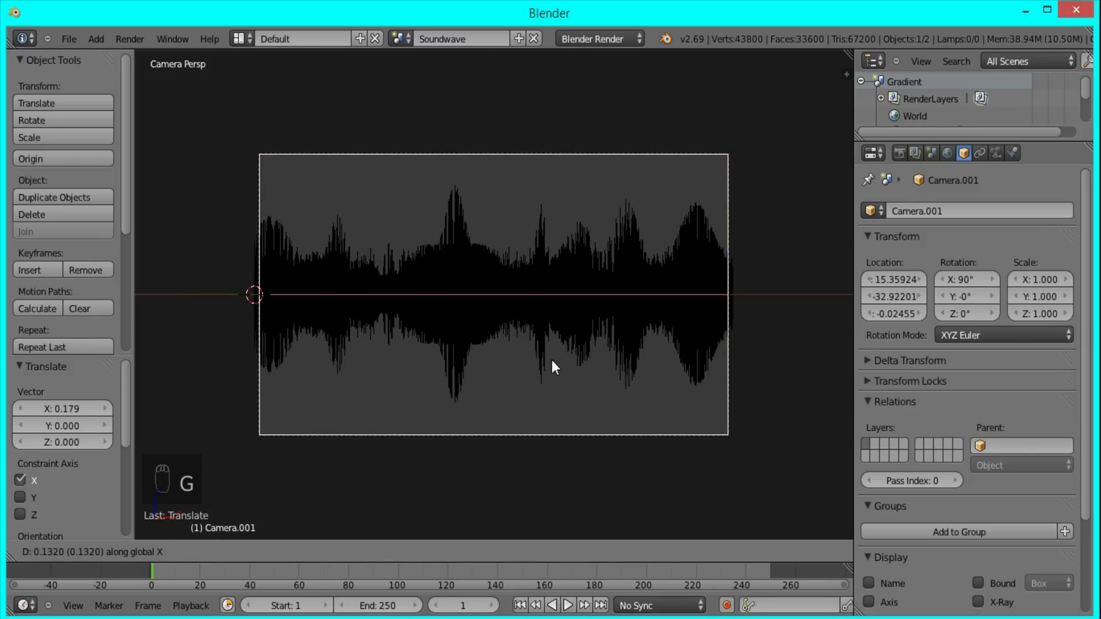
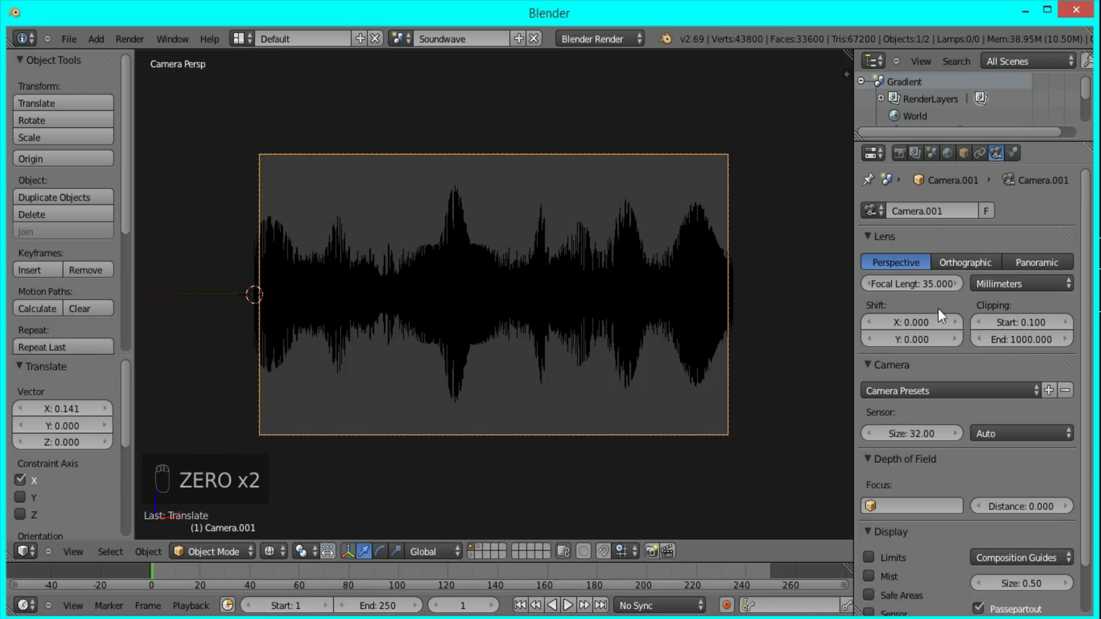
pyautogui.moveTo(967, 159); pyautogui.dragTo(605, 232)
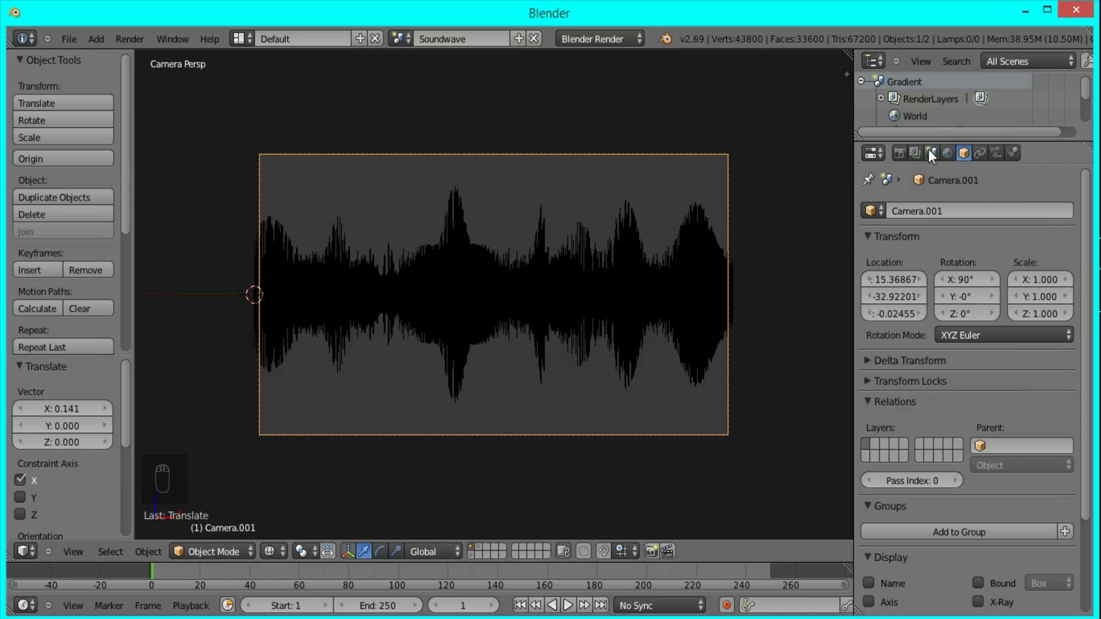
# Switch the scene's render engine to Cycles Render.
pyautogui.moveTo(600, 39); pyautogui.dragTo(495, 300)
pyautogui.middleClick(765, 247)
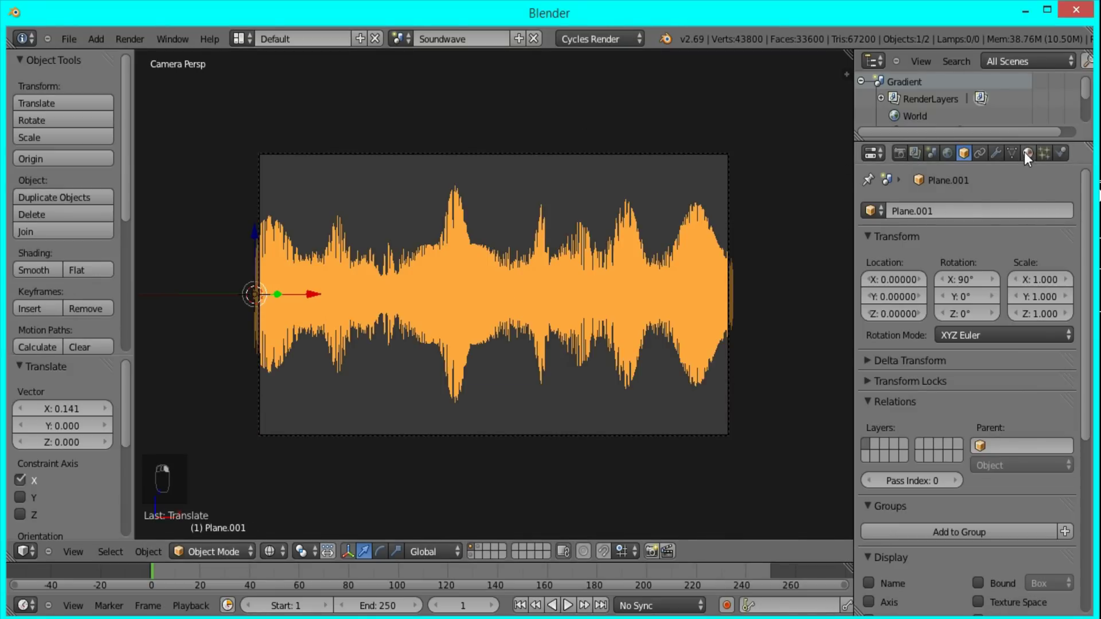
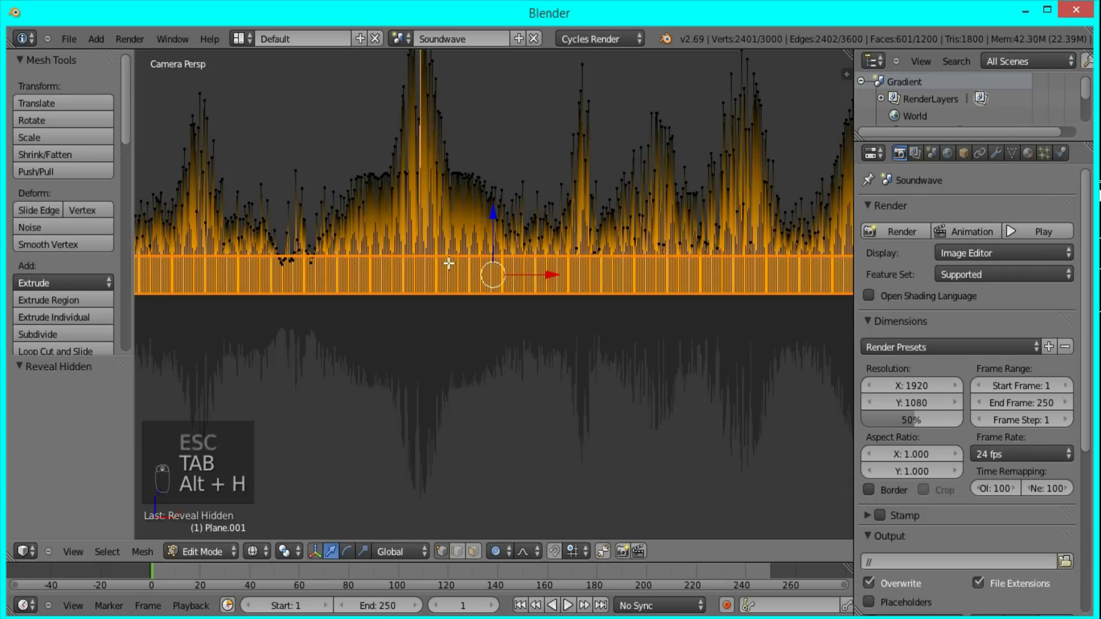
# Scale the peak vertices down along Z to squash the waveform lower.
pyautogui.middleClick(565, 256)
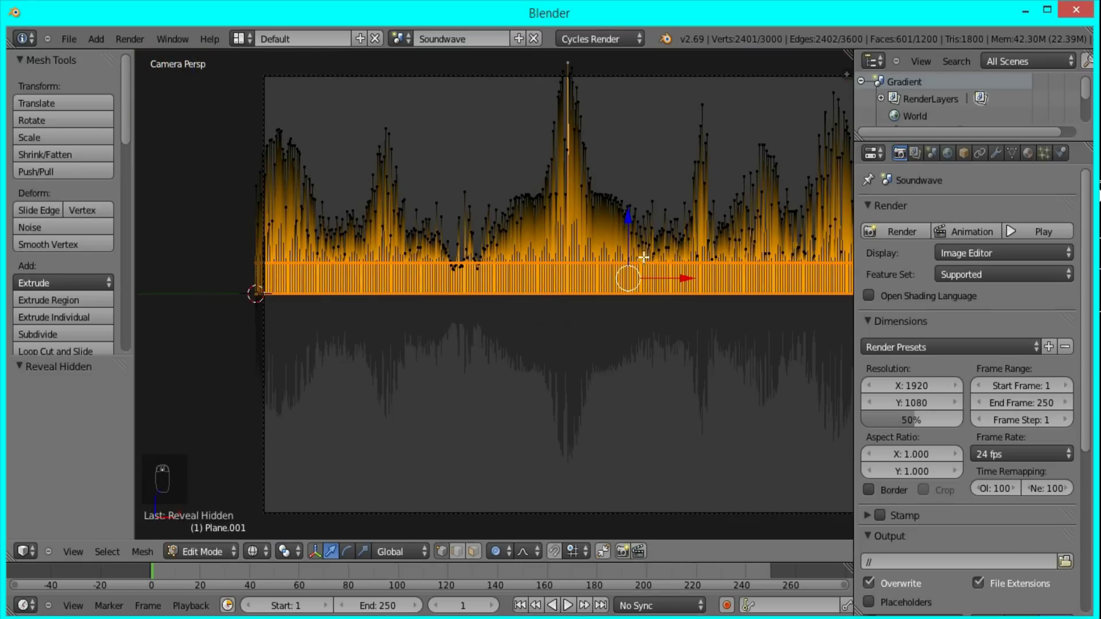
pyautogui.press('s')
pyautogui.moveTo(620, 191); pyautogui.dragTo(634, 190)
pyautogui.press('o')
pyautogui.press('s')
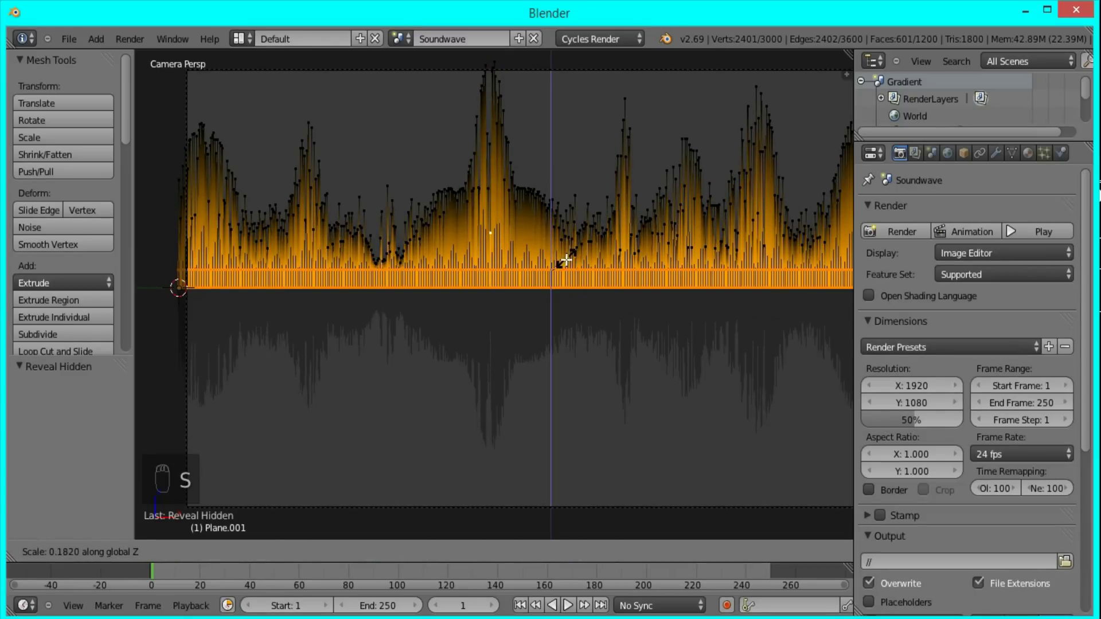
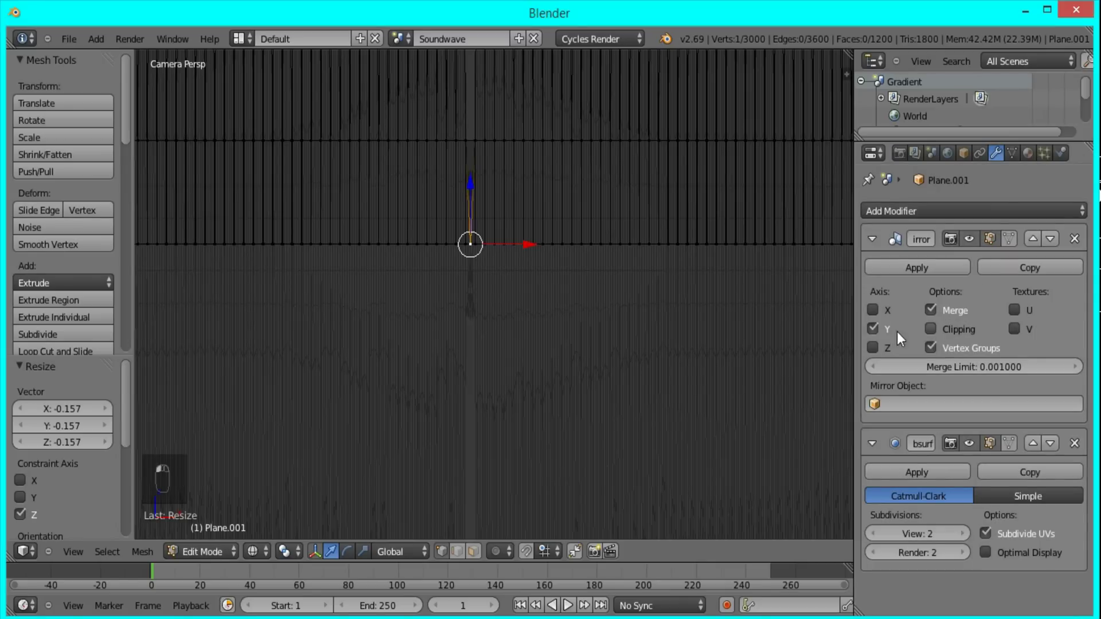
# Nudge the peaks up slightly, then return to object mode.
pyautogui.press('g')
pyautogui.moveTo(521, 243); pyautogui.dragTo(524, 91)
pyautogui.moveTo(533, 124); pyautogui.dragTo(511, 203)
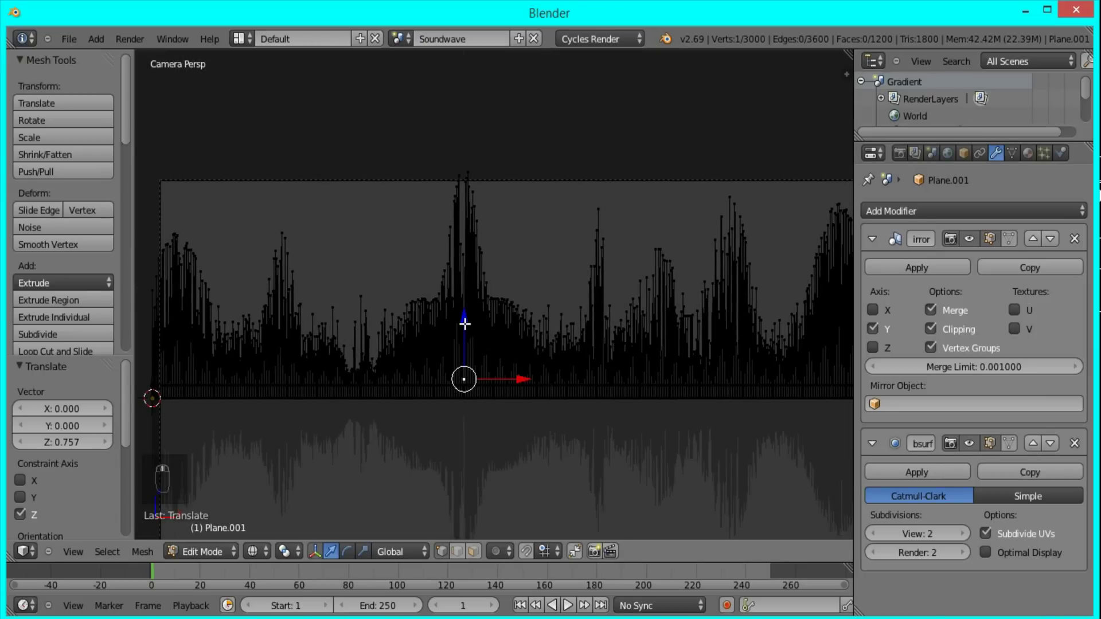
pyautogui.press('Tab')
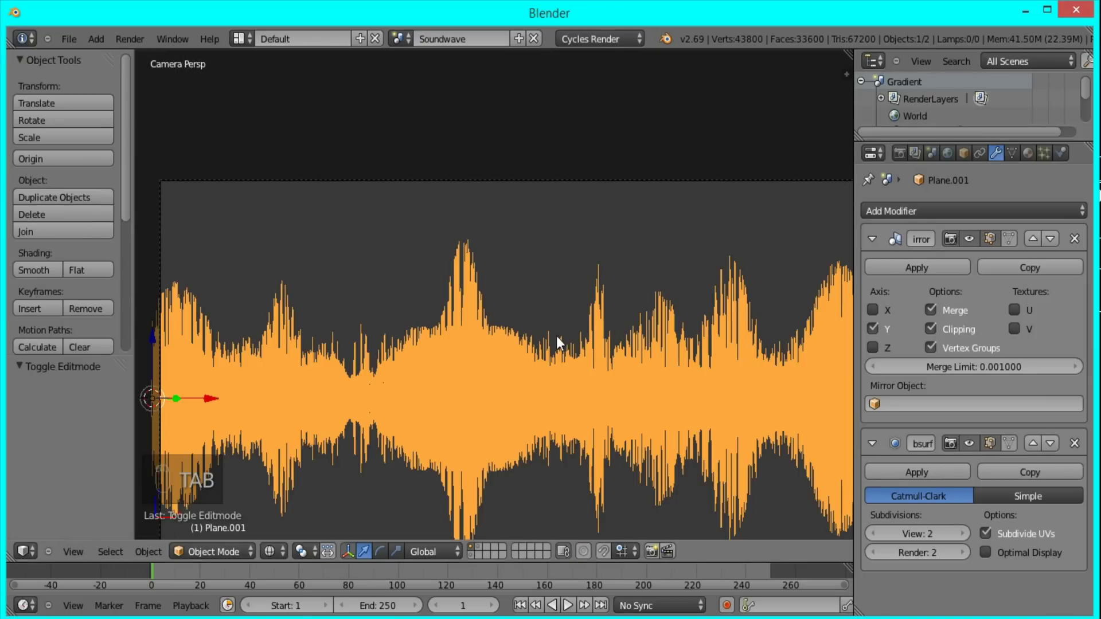